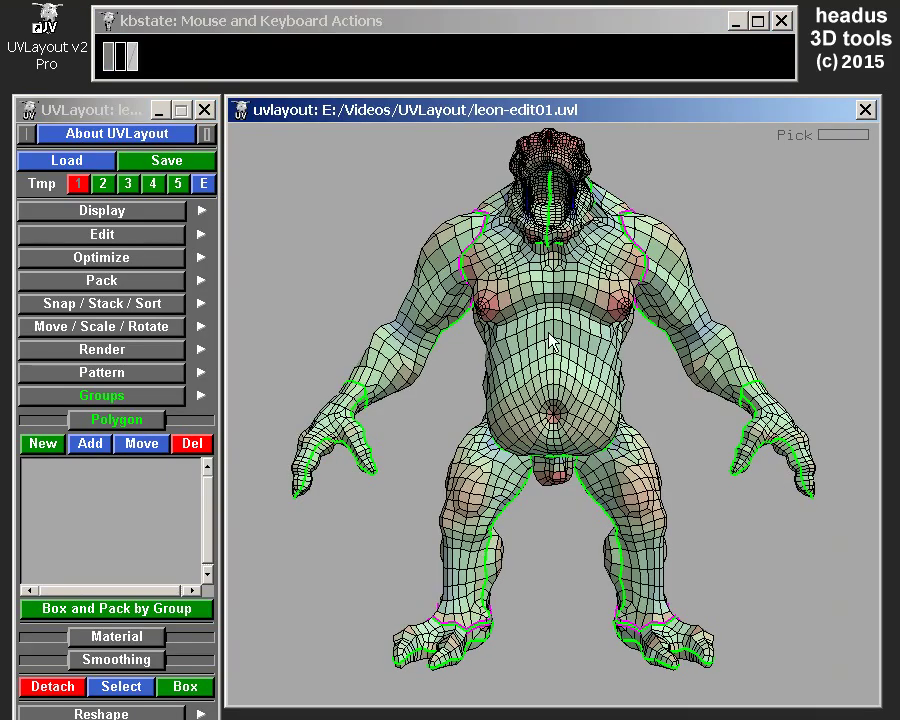
Look over the Material groups panel, then return to the Polygon groups panel and front view.
drag(558, 382, 609, 378)
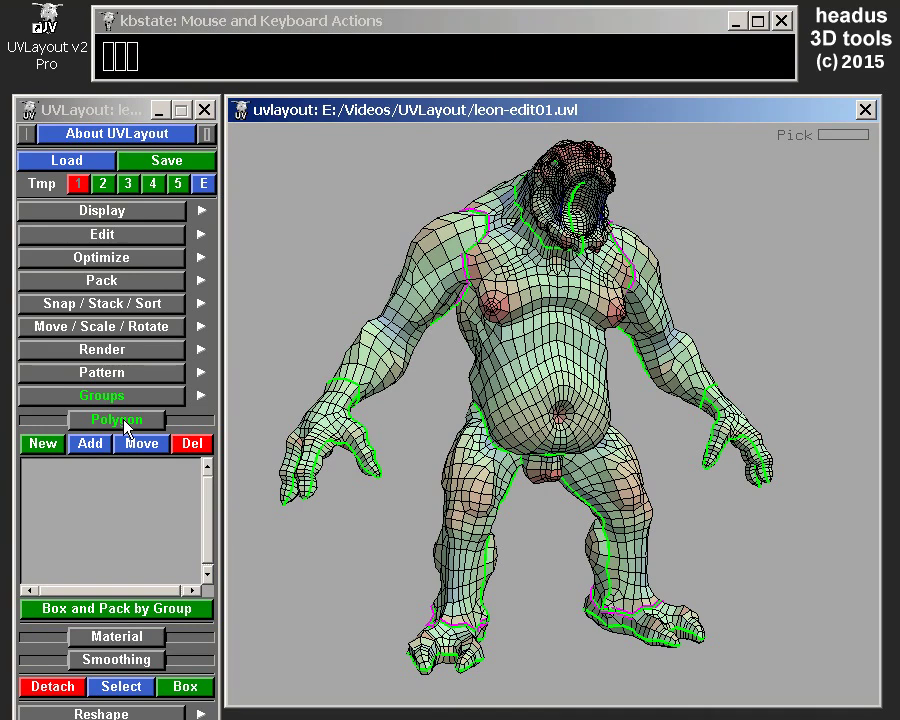
drag(132, 424, 130, 446)
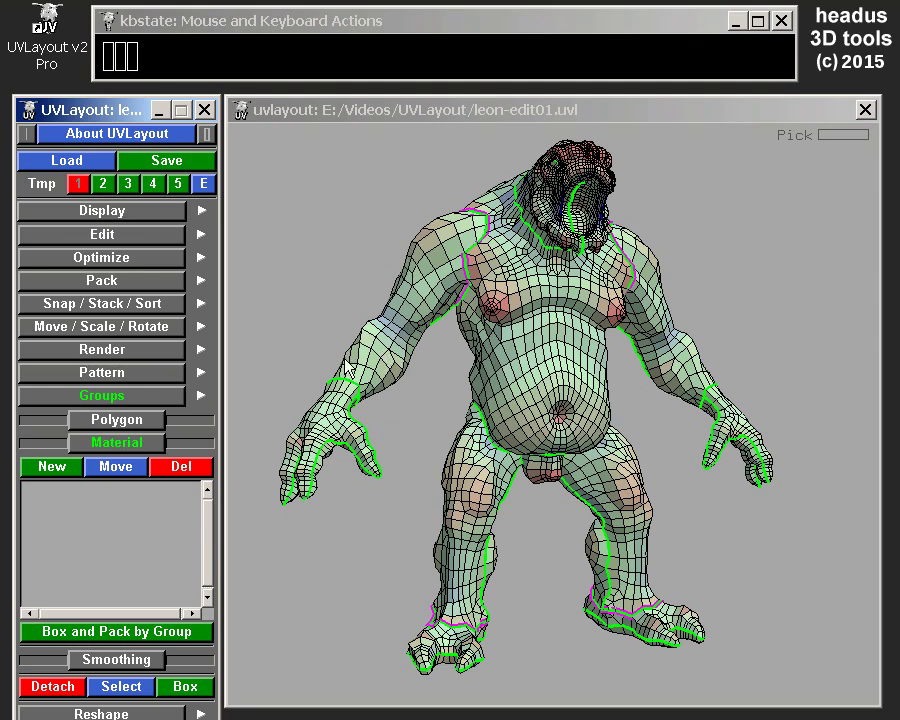
click(121, 450)
click(114, 422)
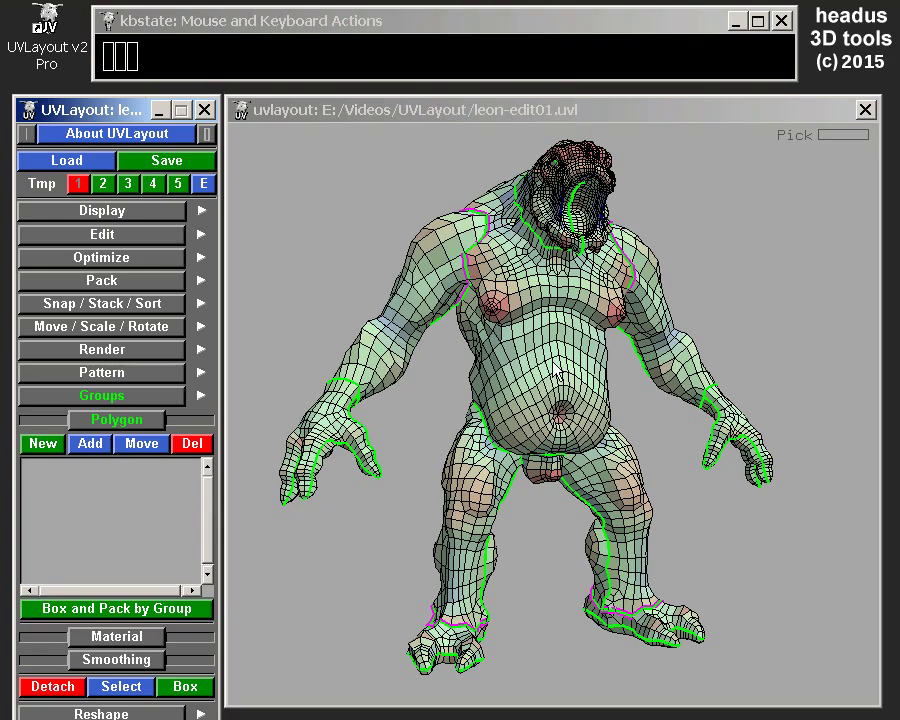
drag(561, 368, 511, 367)
Check the flattened UV shells in UV view, then return to the 3D view.
right_click(529, 355)
middle_click(537, 352)
click(523, 353)
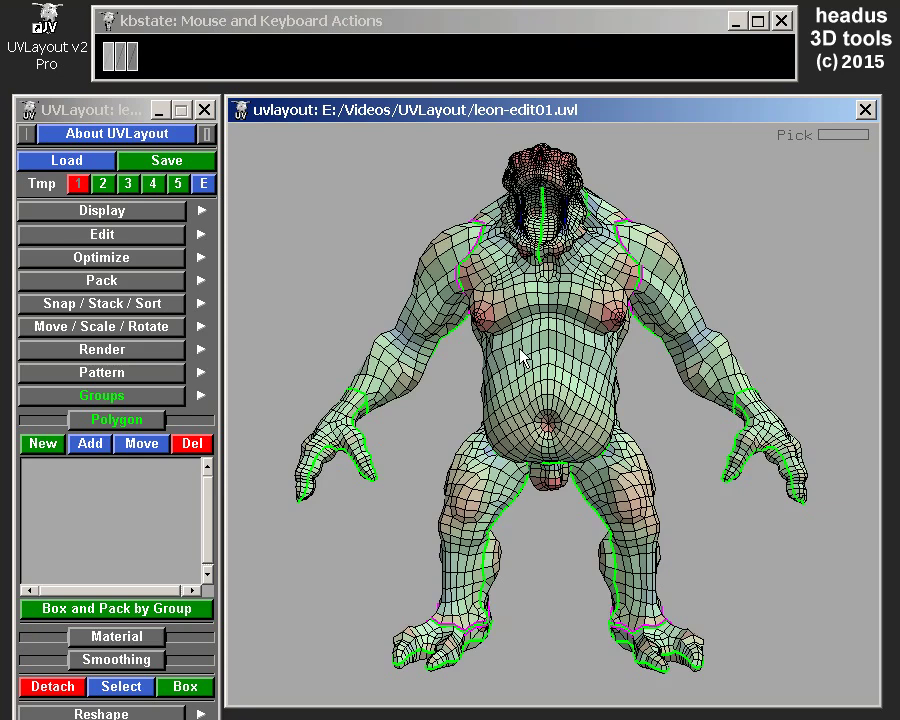
key(u)
drag(540, 356, 545, 368)
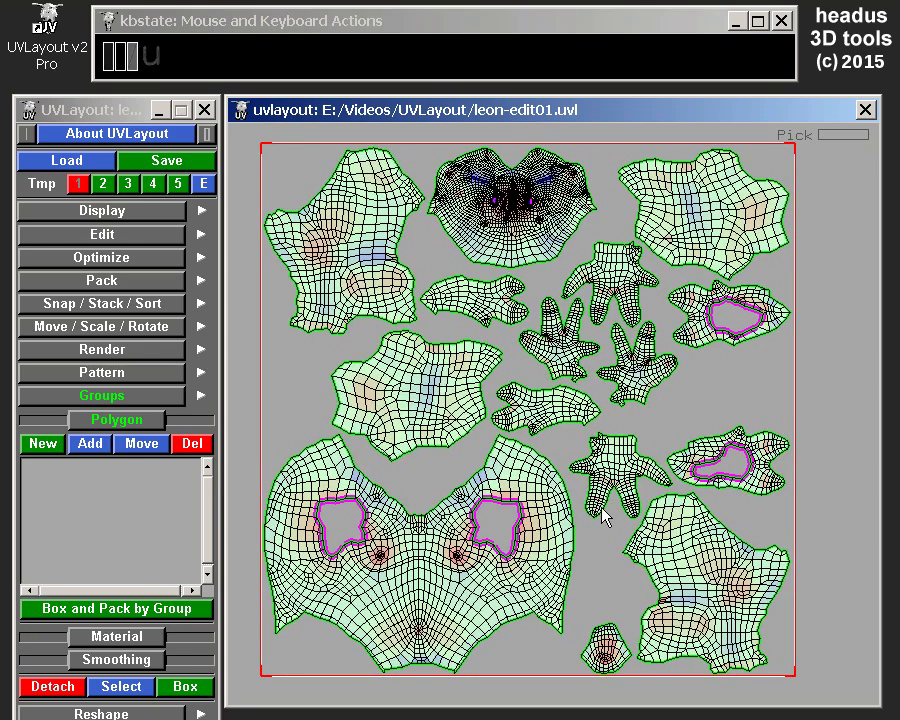
key(3)
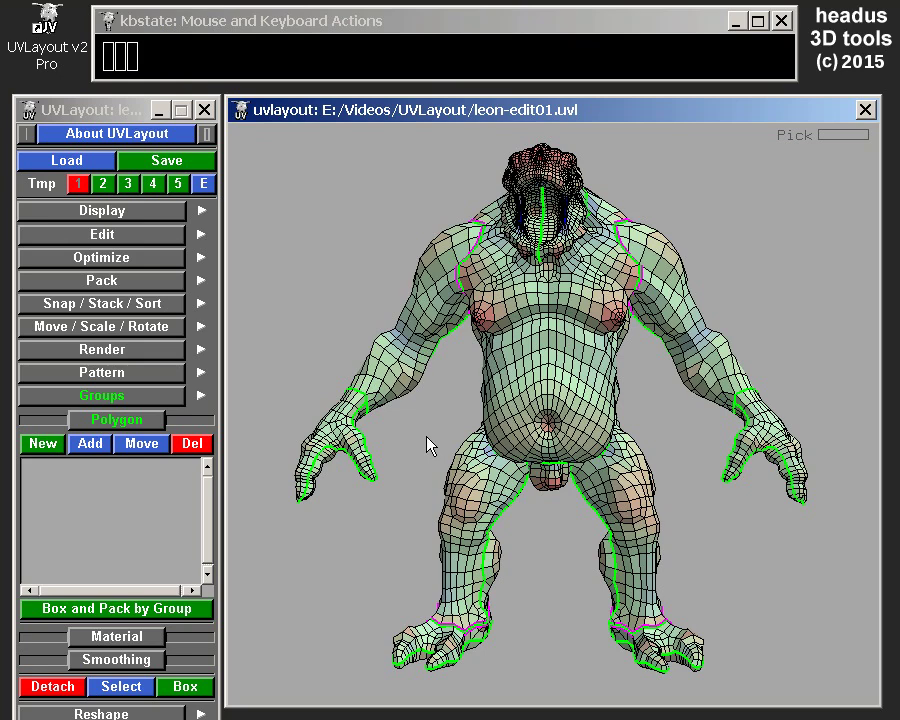
Create a new polygon group named 'legs'.
right_click(518, 405)
click(522, 402)
right_click(528, 393)
middle_click(536, 372)
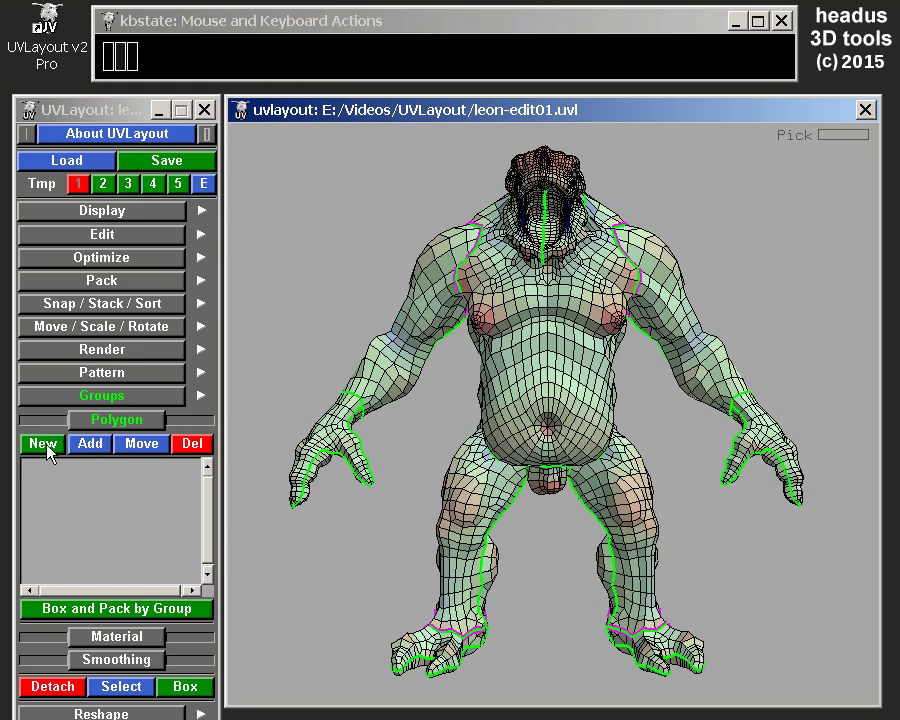
drag(55, 449, 106, 448)
text(legs)
key(Return)
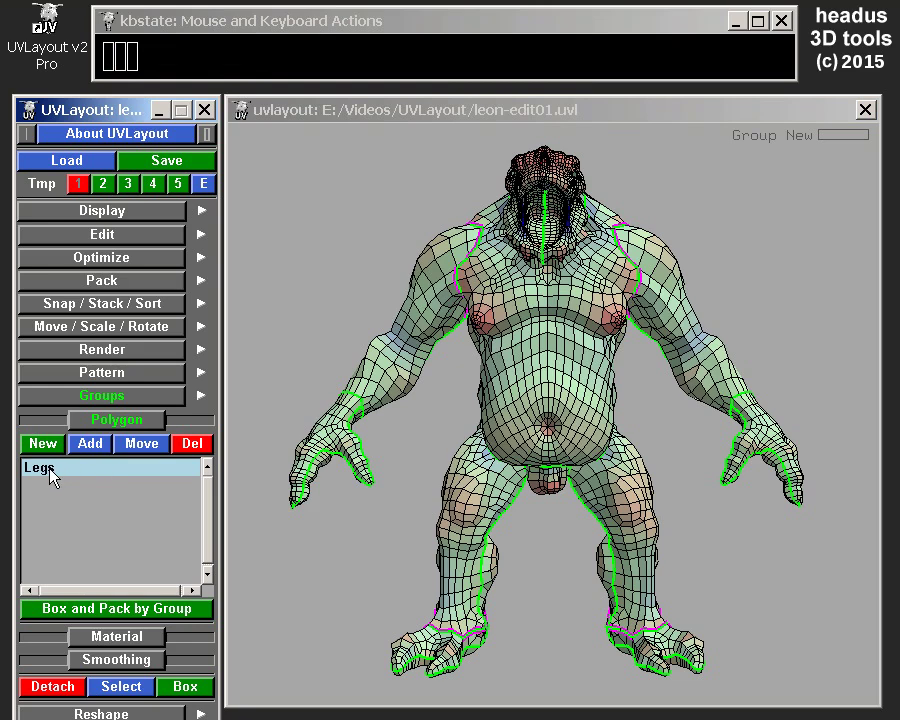
click(52, 475)
click(52, 475)
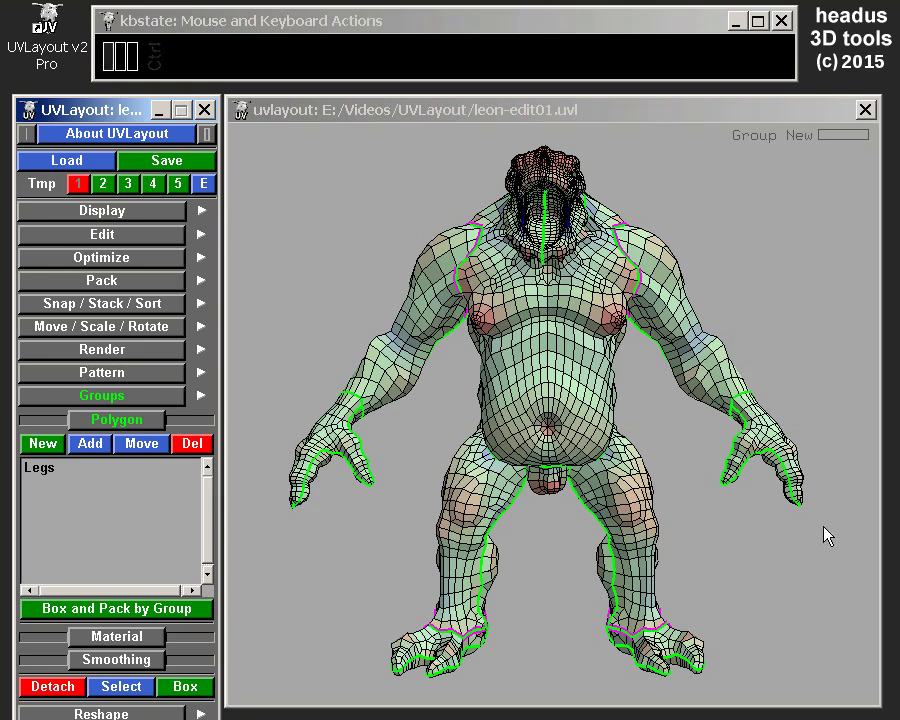
Select both arm shells and create a new polygon group 'arms' from them.
drag(832, 533, 700, 364)
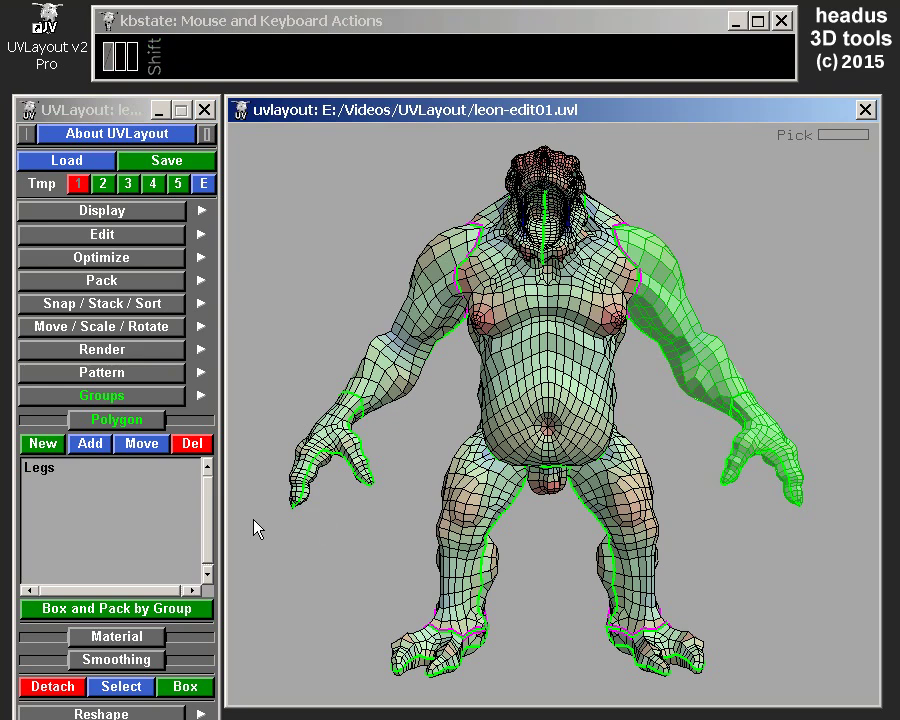
drag(268, 528, 400, 350)
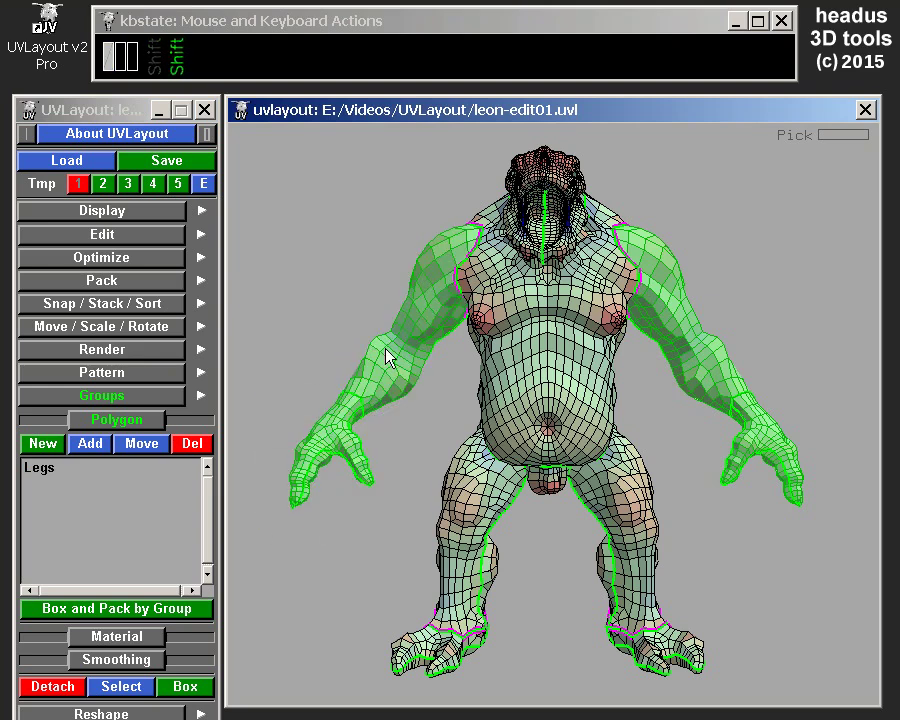
click(392, 353)
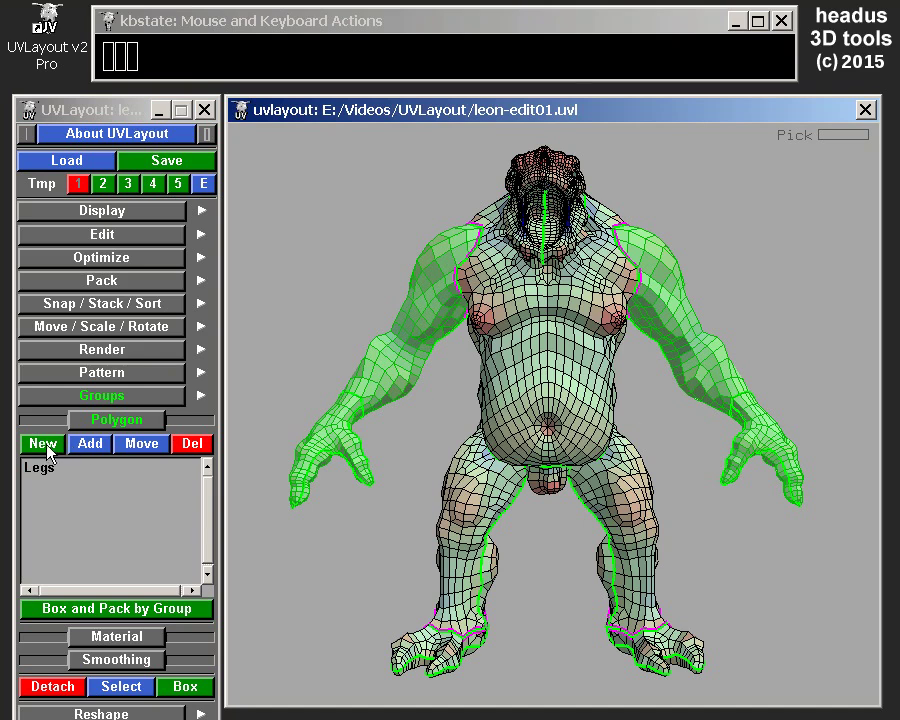
drag(53, 448, 96, 452)
click(96, 452)
text(arms)
key(Return)
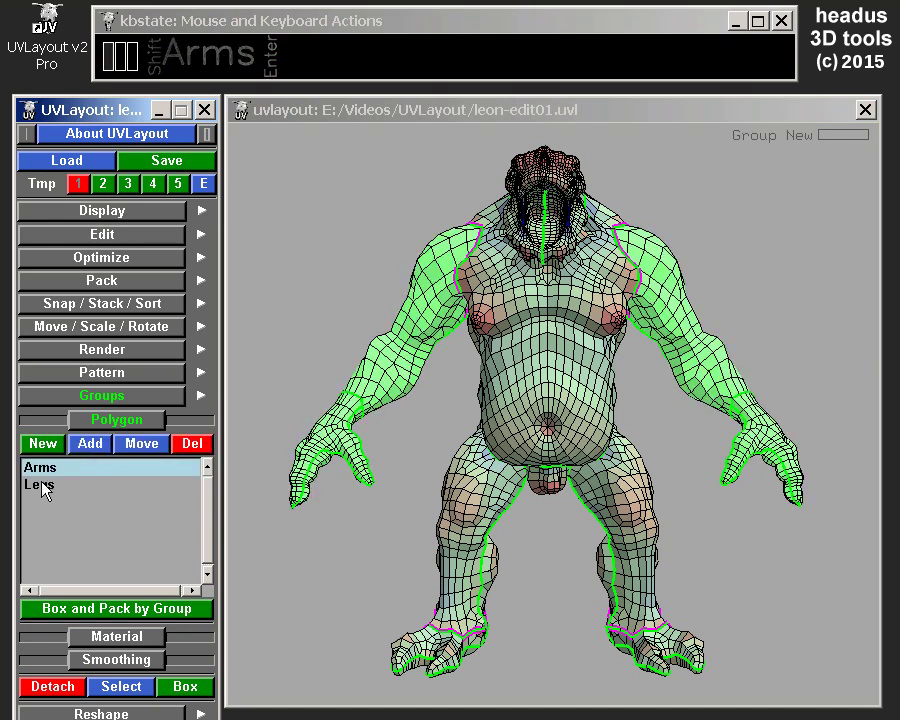
Check the Arms and Legs entries in the group list, then clear the arm selection.
click(53, 486)
click(58, 469)
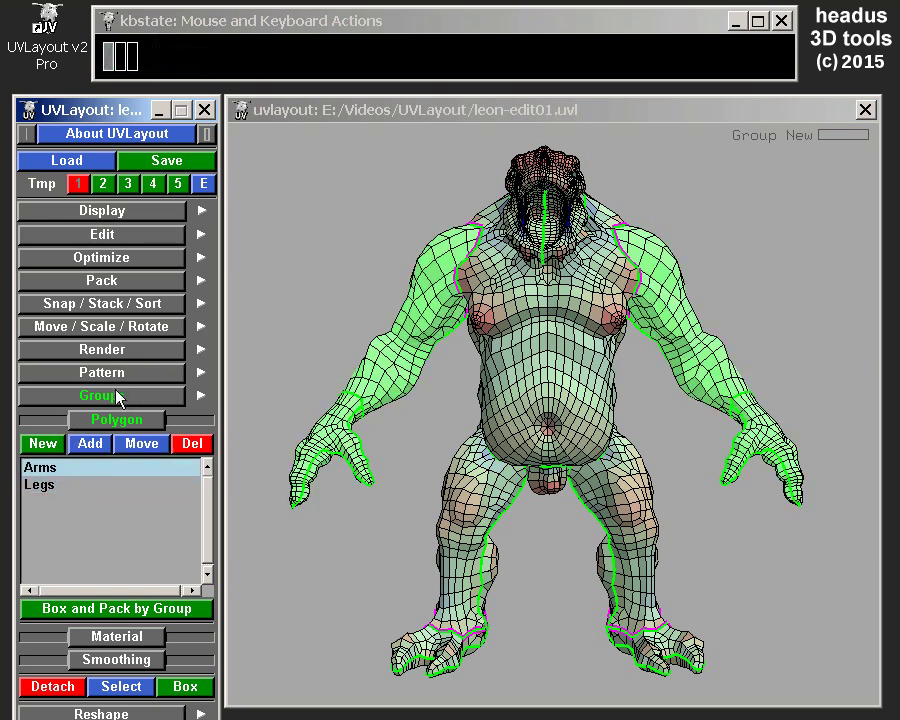
drag(53, 495, 57, 495)
drag(63, 475, 546, 528)
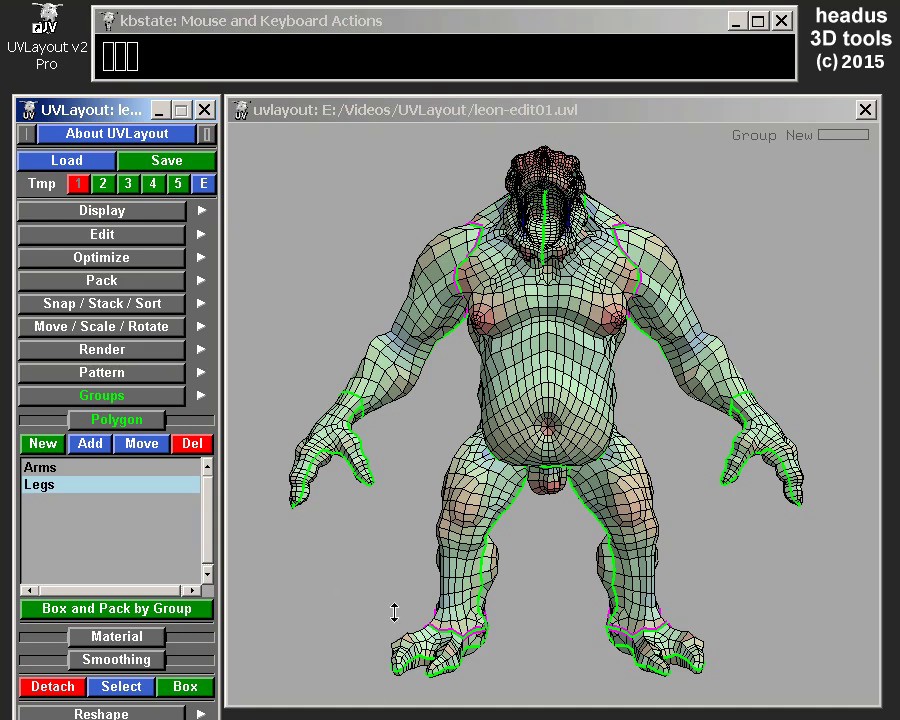
Select both leg shells and add them to the Legs group.
drag(367, 694, 605, 642)
drag(758, 682, 540, 577)
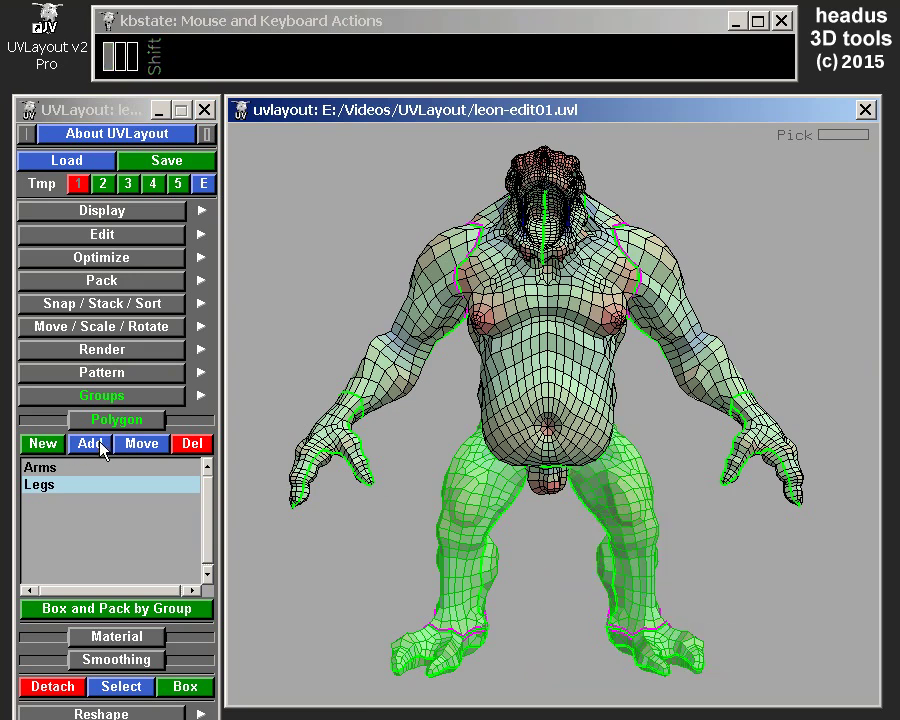
click(104, 445)
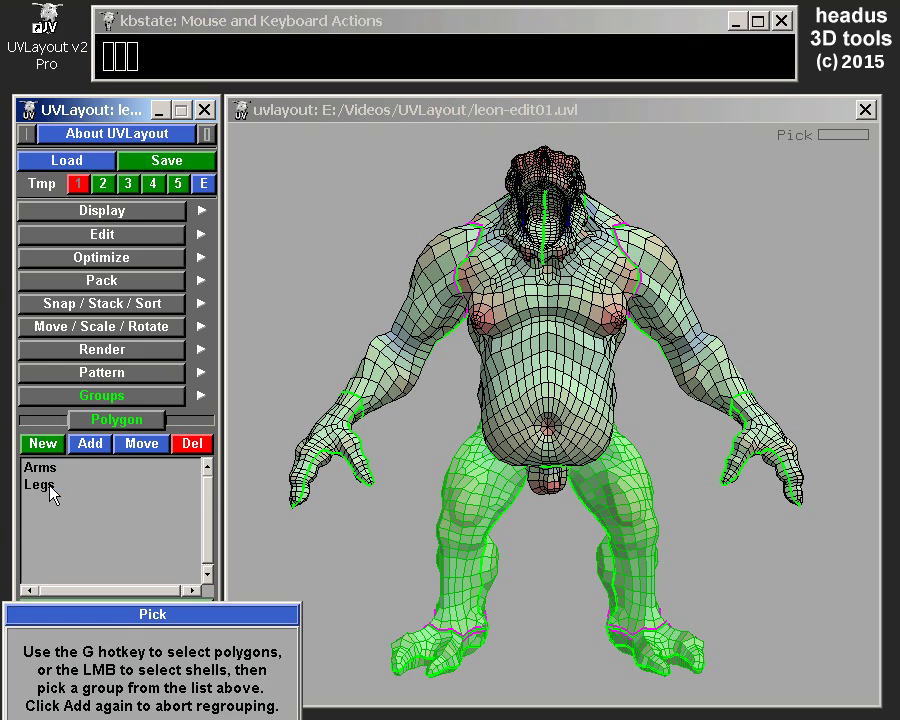
click(56, 492)
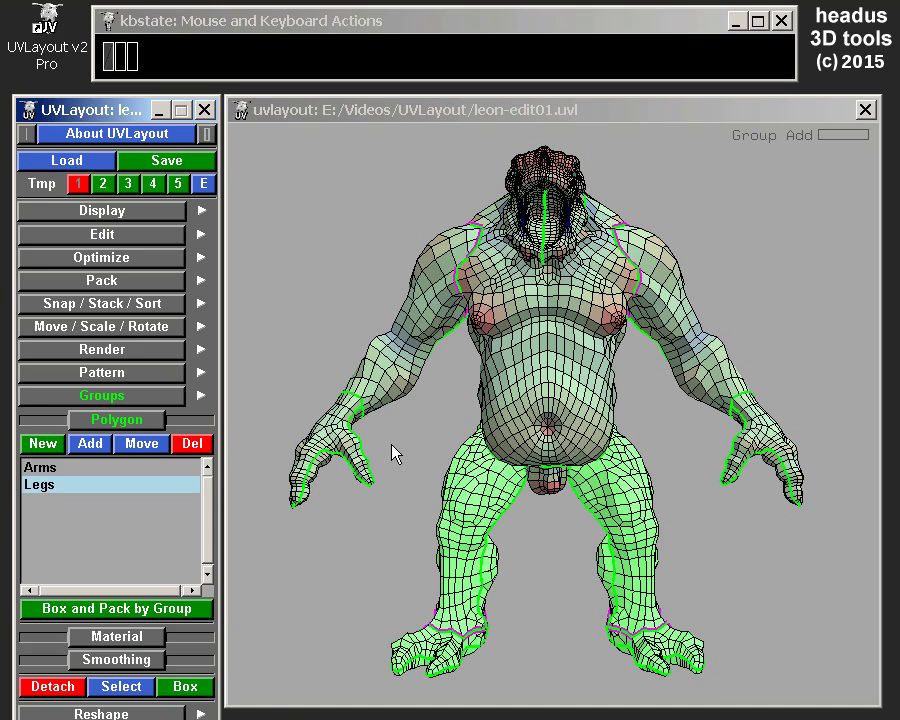
drag(48, 471, 172, 499)
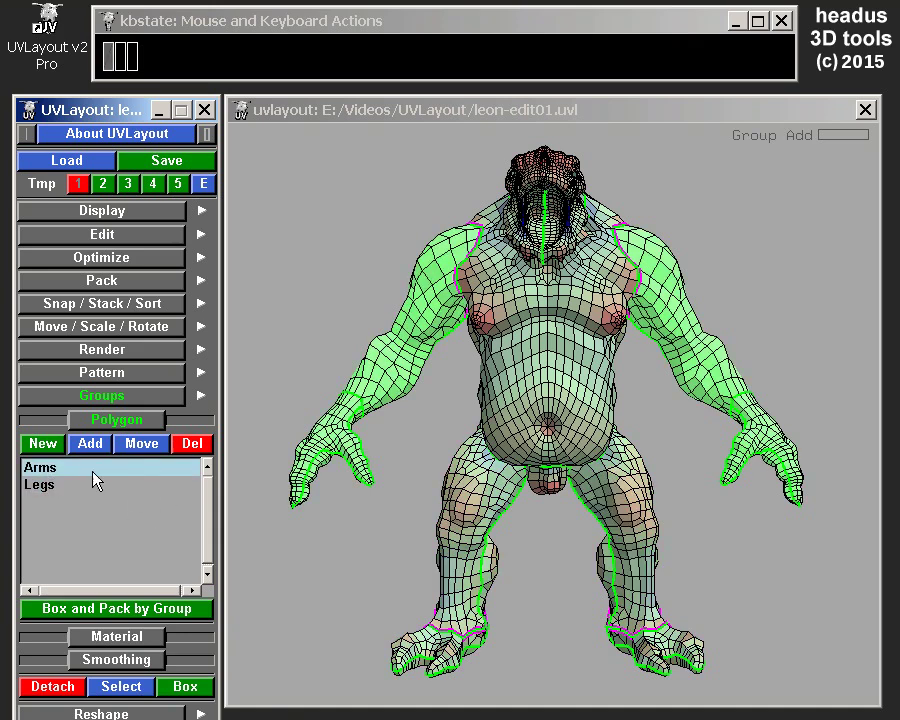
Create a new polygon group named 'hands'.
click(91, 471)
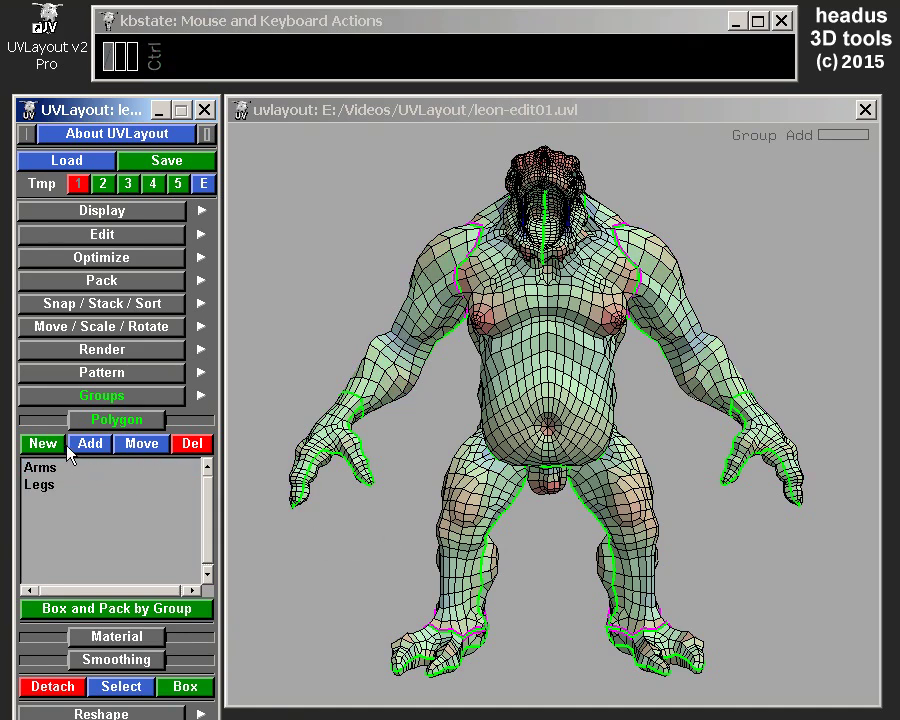
drag(55, 449, 113, 463)
double_click(112, 449)
text(ha)
click(113, 448)
text(nds)
click(113, 448)
key(shift+Return)
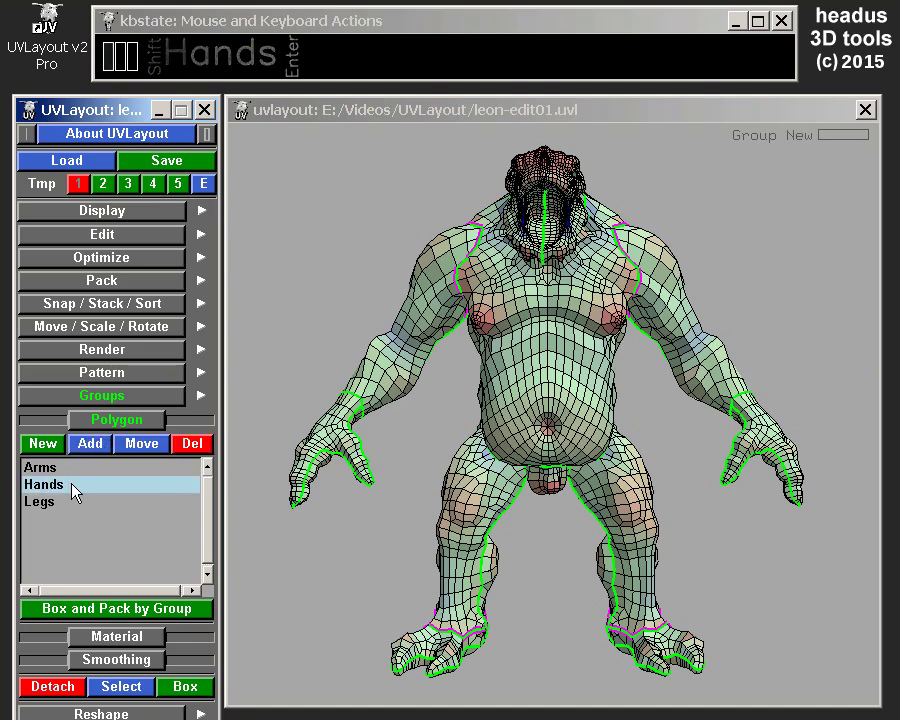
Mark both hands' polygons, add them to Hands, then preview the Arms group.
click(80, 487)
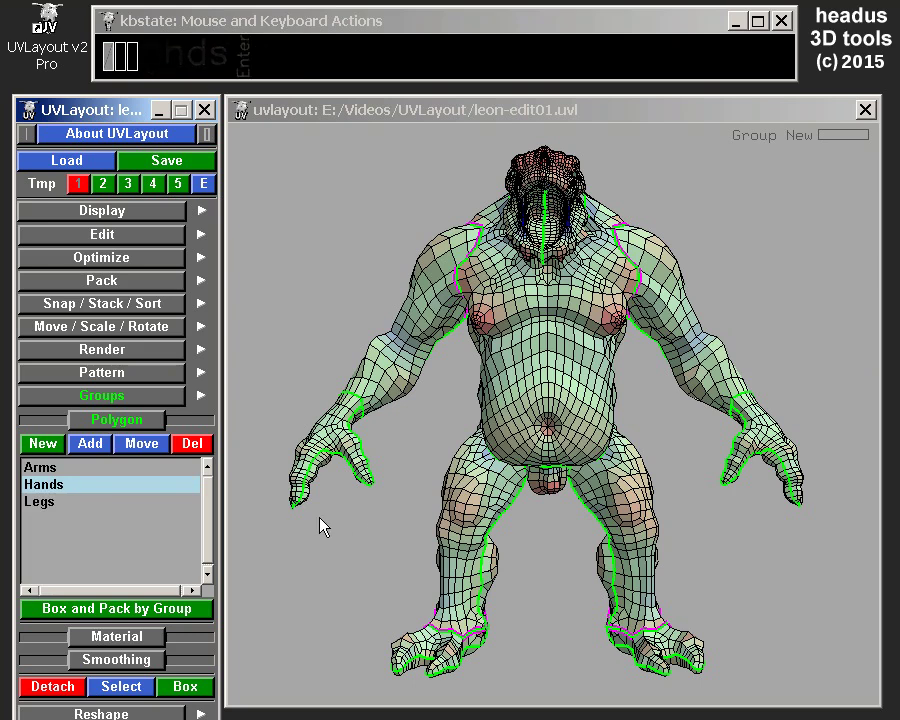
drag(285, 518, 402, 463)
drag(835, 546, 716, 450)
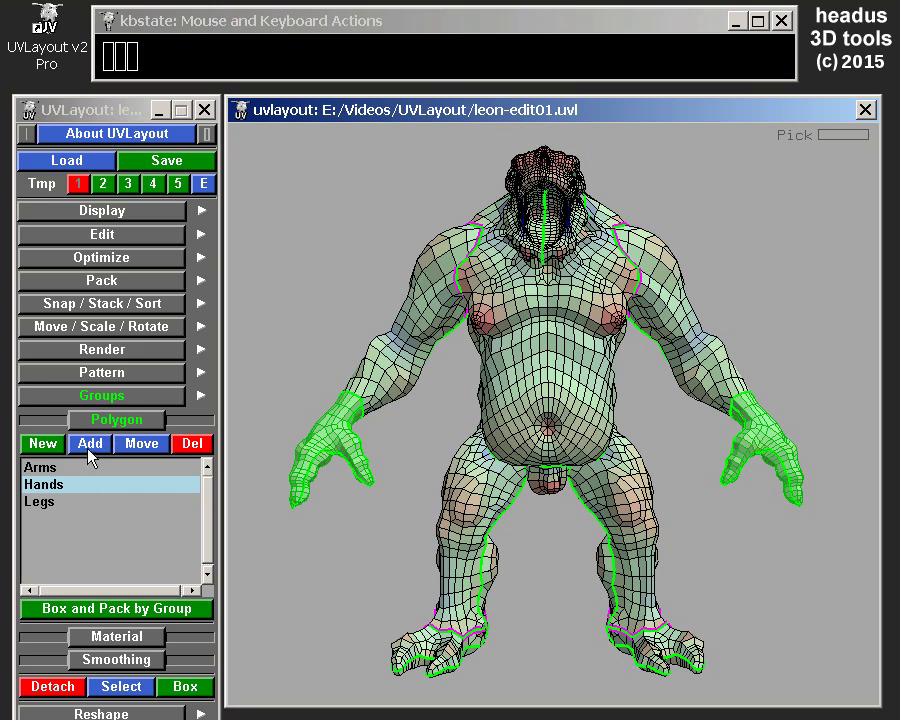
drag(101, 452, 298, 480)
drag(69, 473, 665, 240)
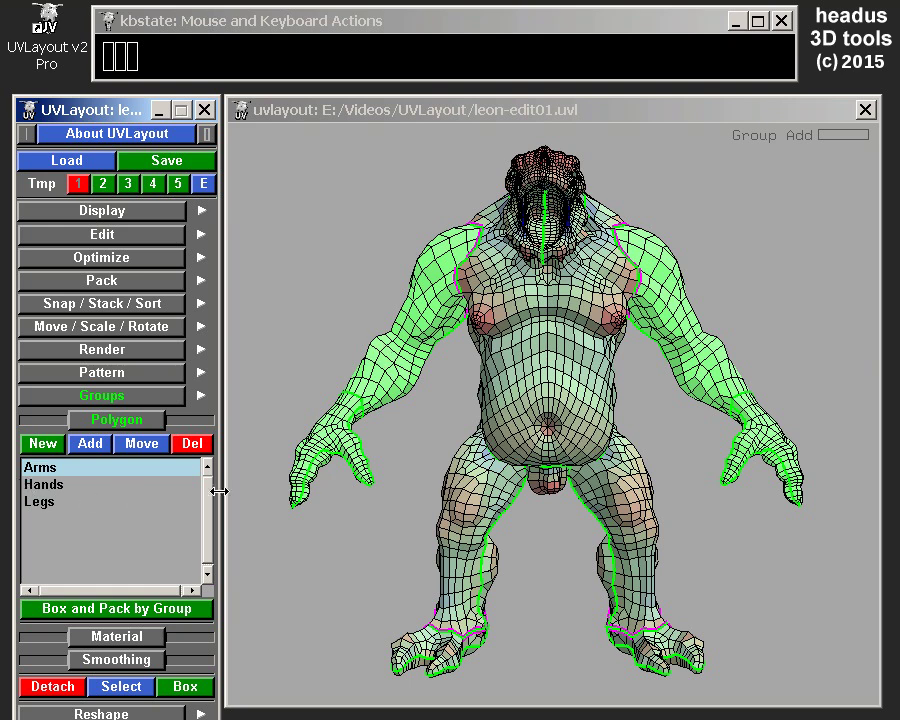
Clear the group highlight, zoom onto the lower body and mark both feet's polygons.
click(665, 240)
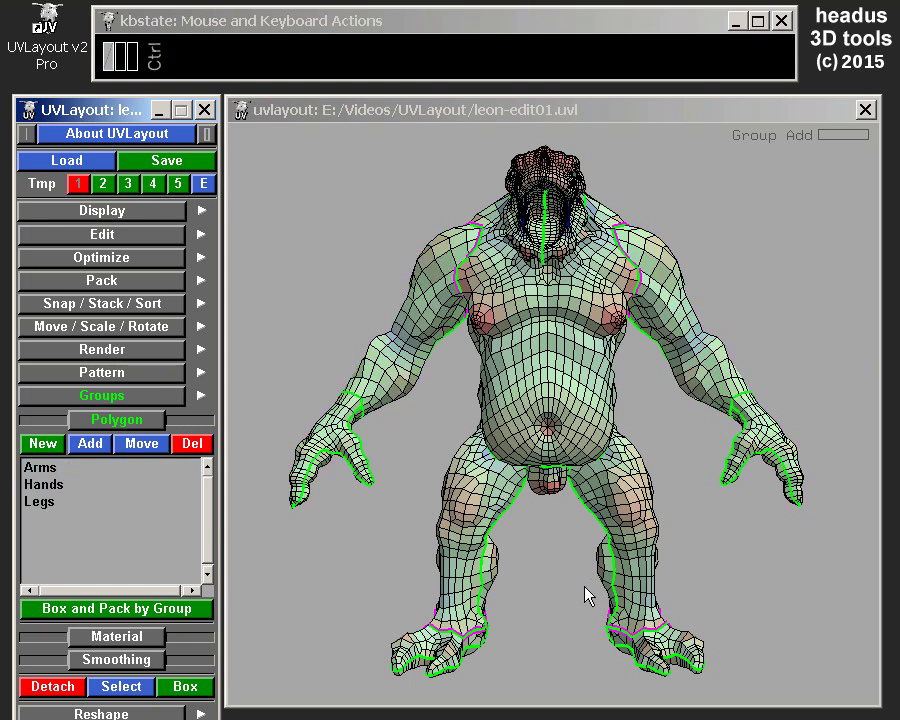
drag(587, 590, 605, 432)
drag(471, 558, 473, 570)
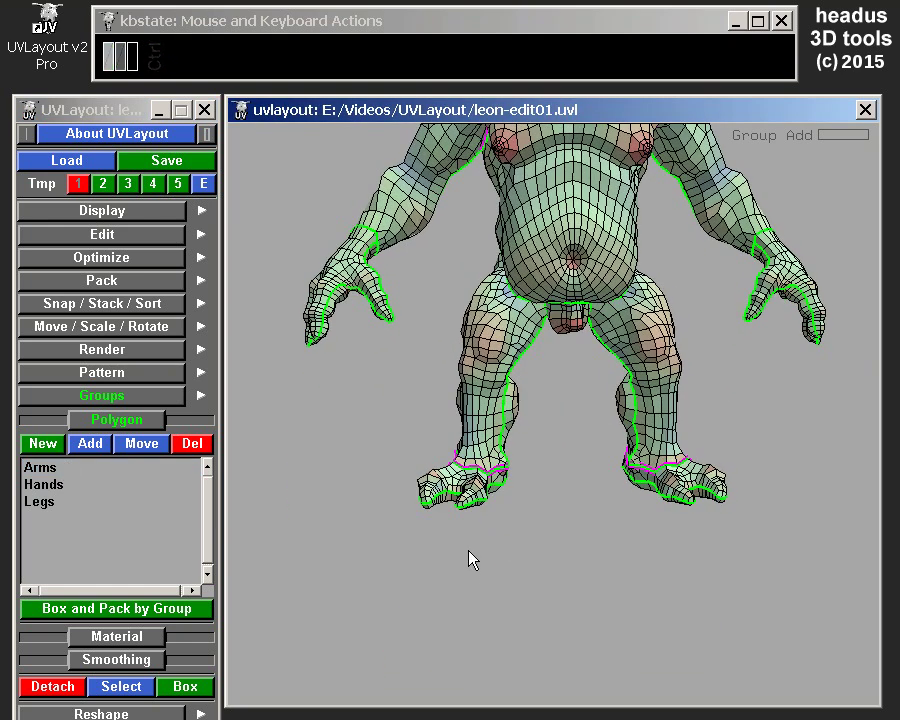
drag(427, 529, 540, 510)
drag(656, 559, 709, 519)
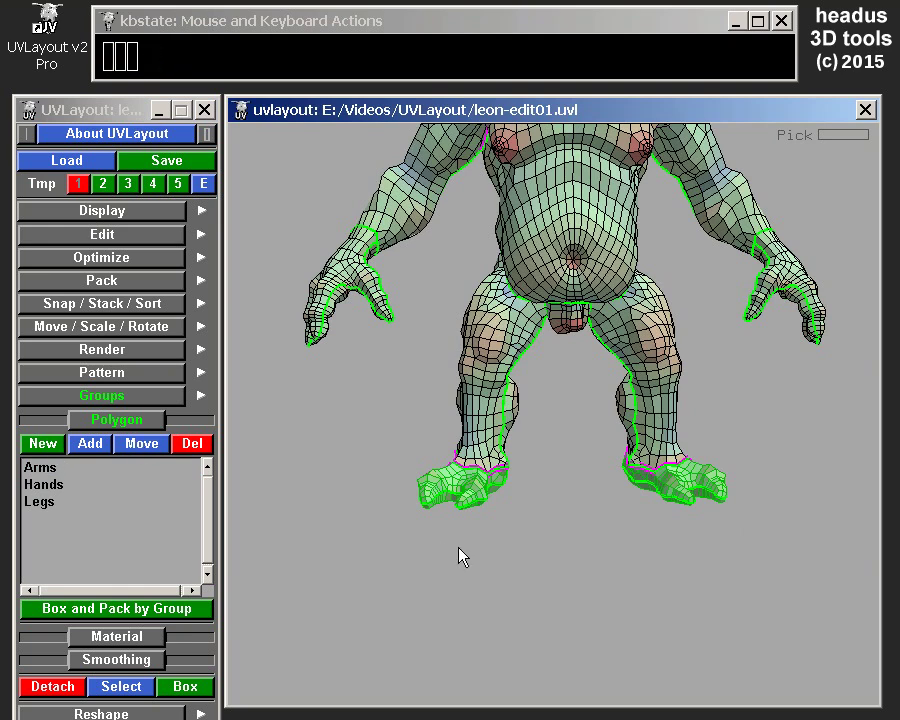
click(468, 552)
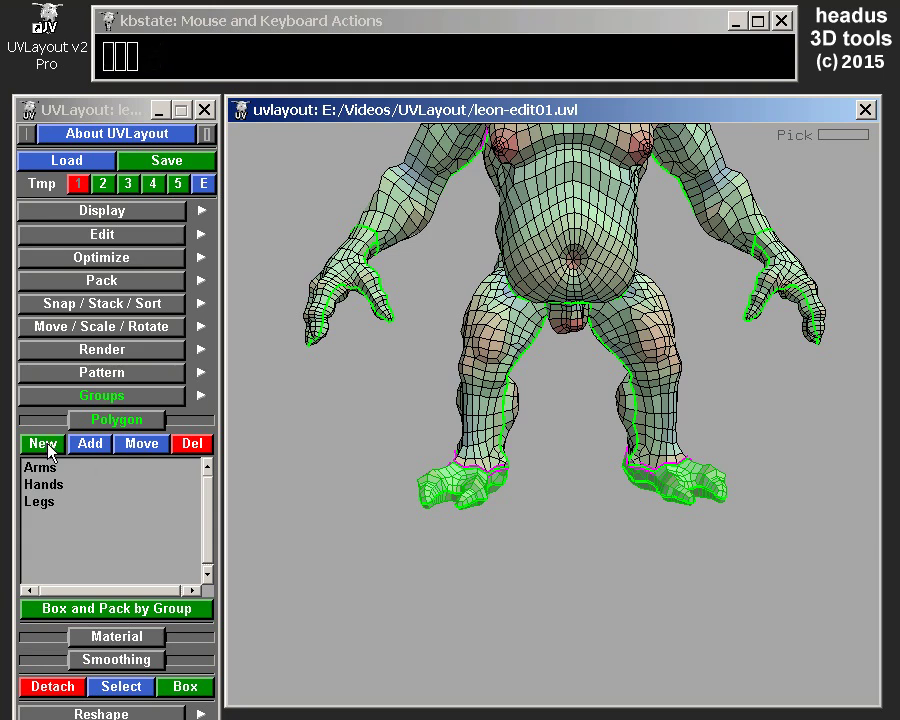
Create a new group 'feet' and add the marked foot polygons to it.
click(56, 448)
click(127, 451)
text(feet)
key(Return)
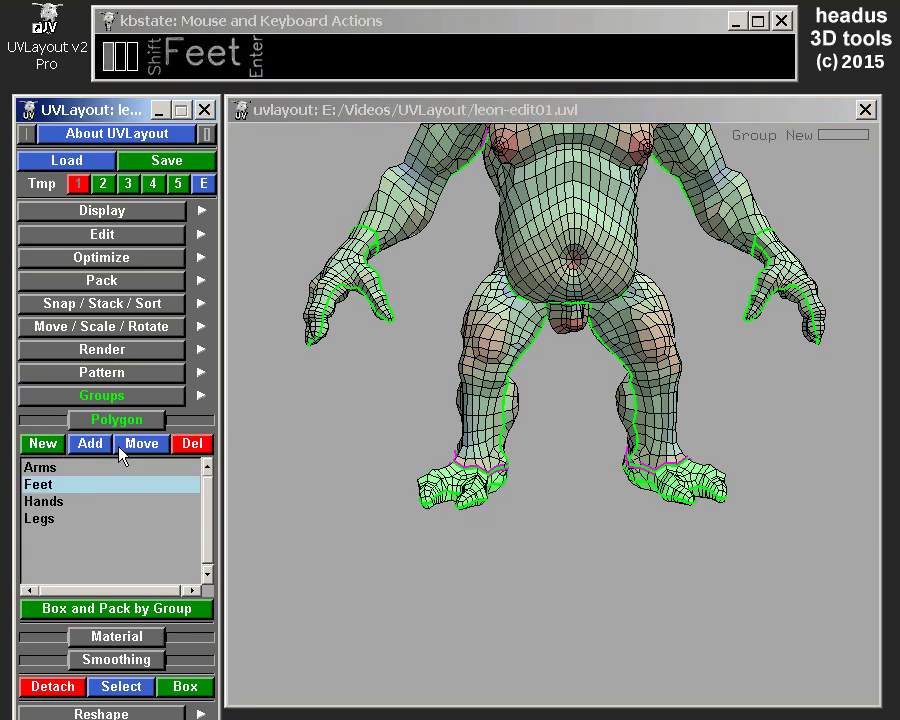
click(127, 451)
click(32, 490)
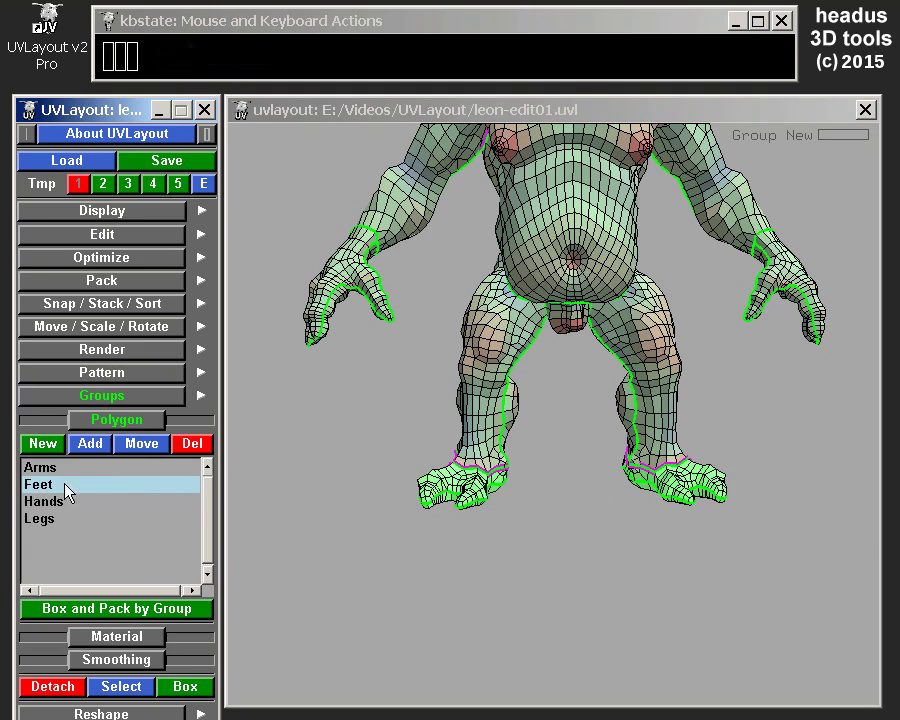
Preview the Feet, Arms and Hands groups' polygons, then fit the whole creature in view.
drag(65, 525, 635, 341)
drag(634, 342, 610, 443)
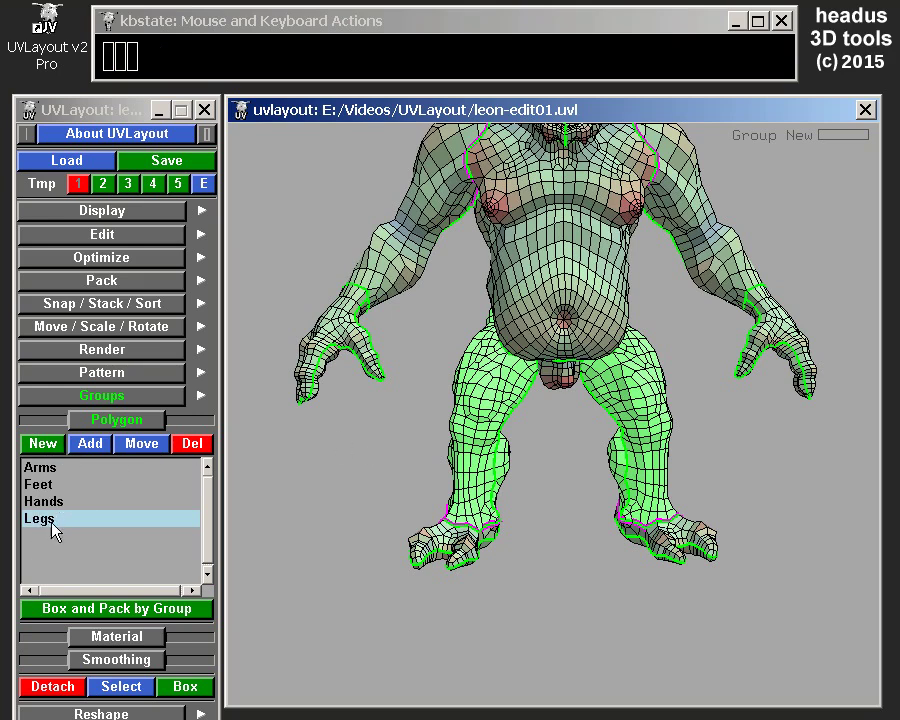
drag(638, 380, 476, 554)
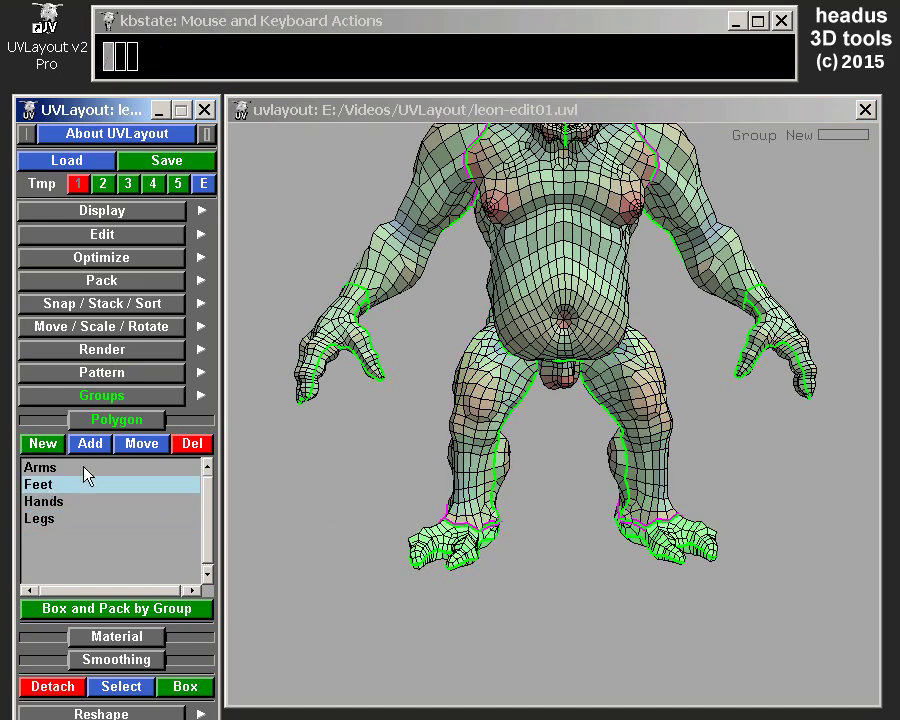
click(46, 473)
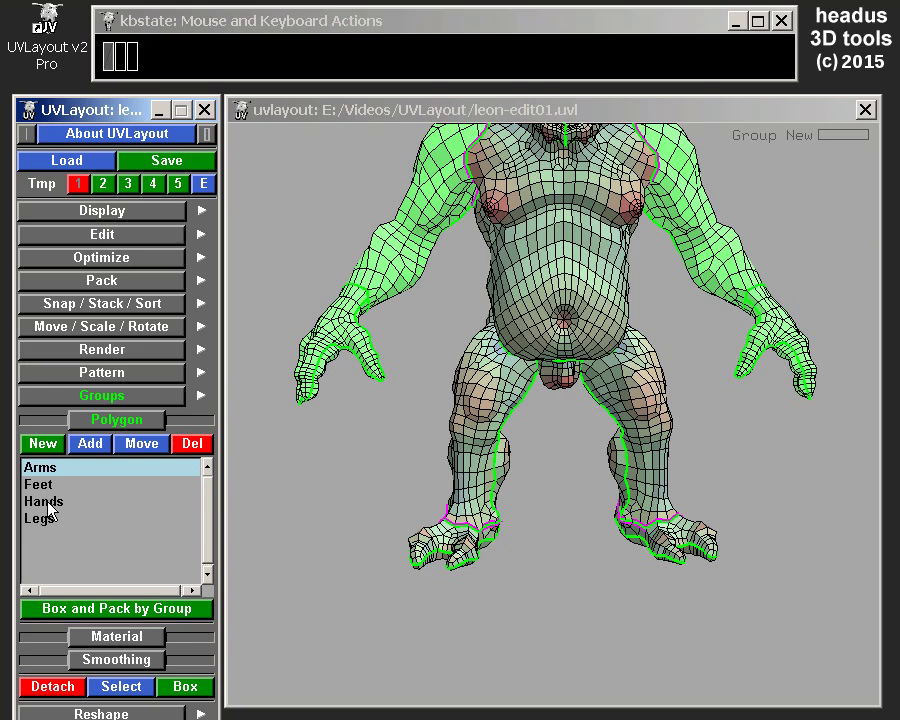
click(54, 506)
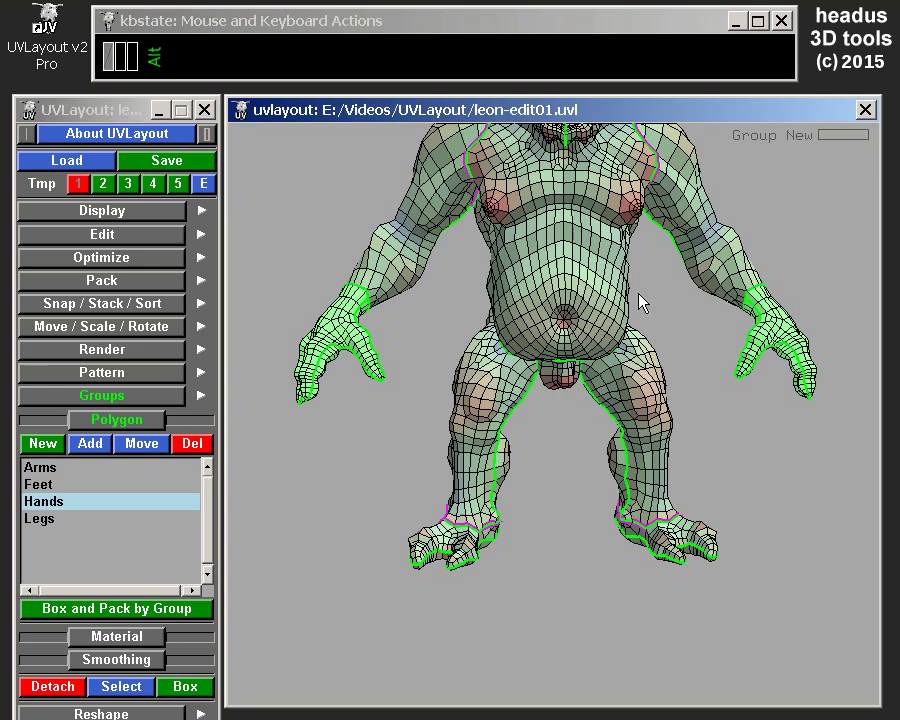
drag(615, 304, 614, 373)
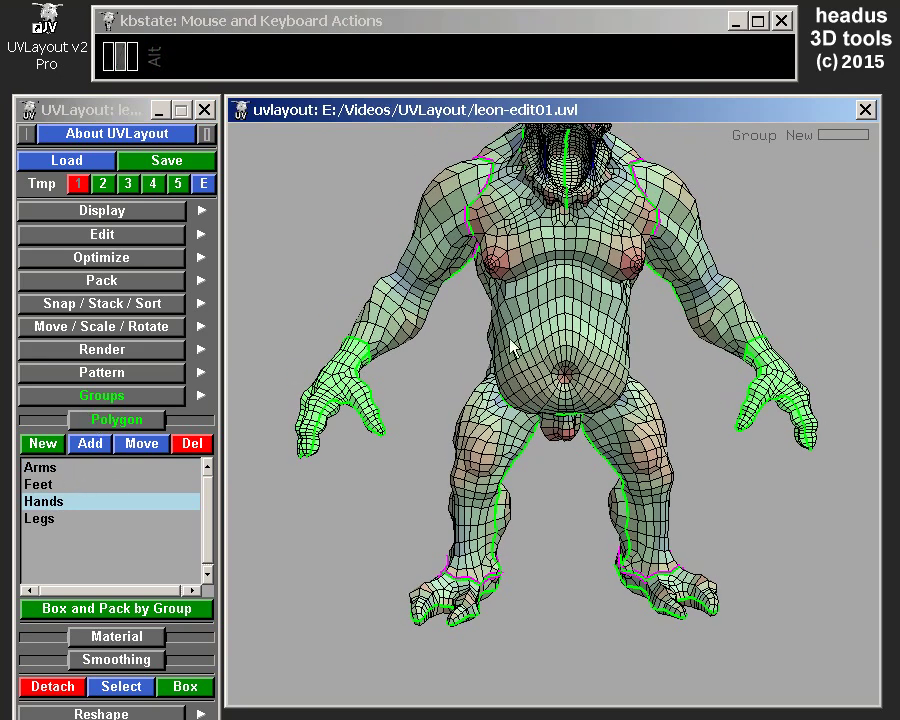
drag(611, 493, 613, 424)
middle_click(610, 415)
drag(586, 444, 579, 440)
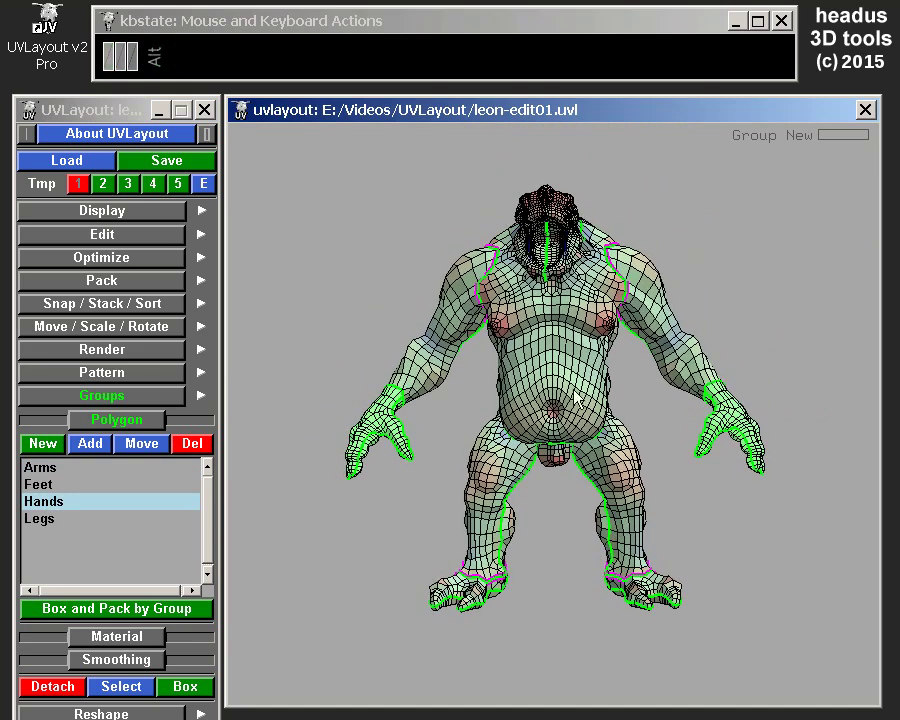
Mark the torso and upper body, unmark it again, and select the Hands group.
click(427, 385)
drag(555, 381, 611, 319)
drag(657, 324, 699, 336)
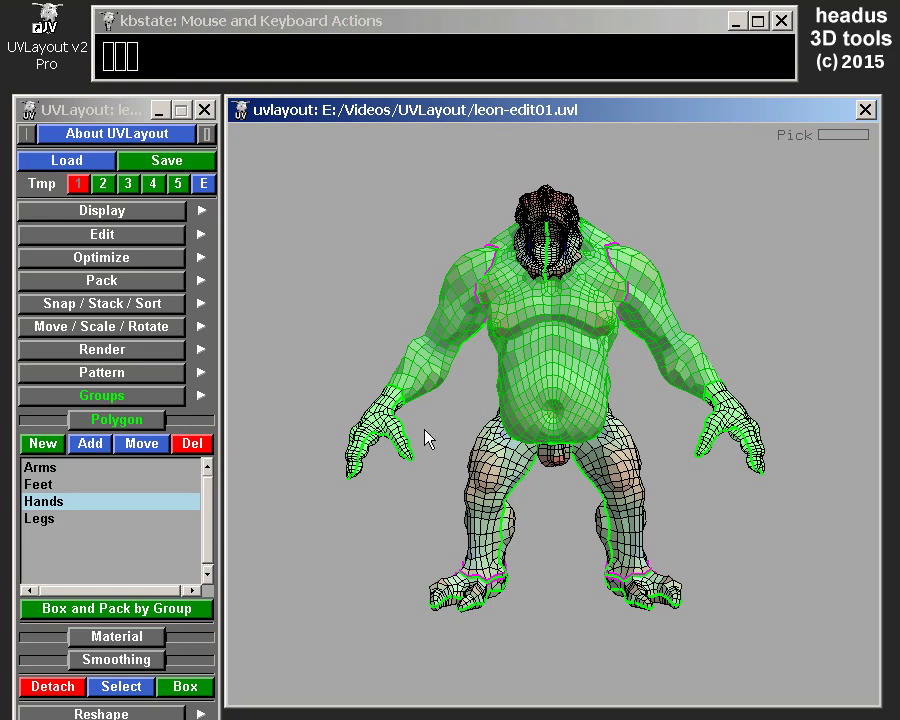
drag(427, 366, 733, 303)
text(ugu)
text(gu)
click(77, 511)
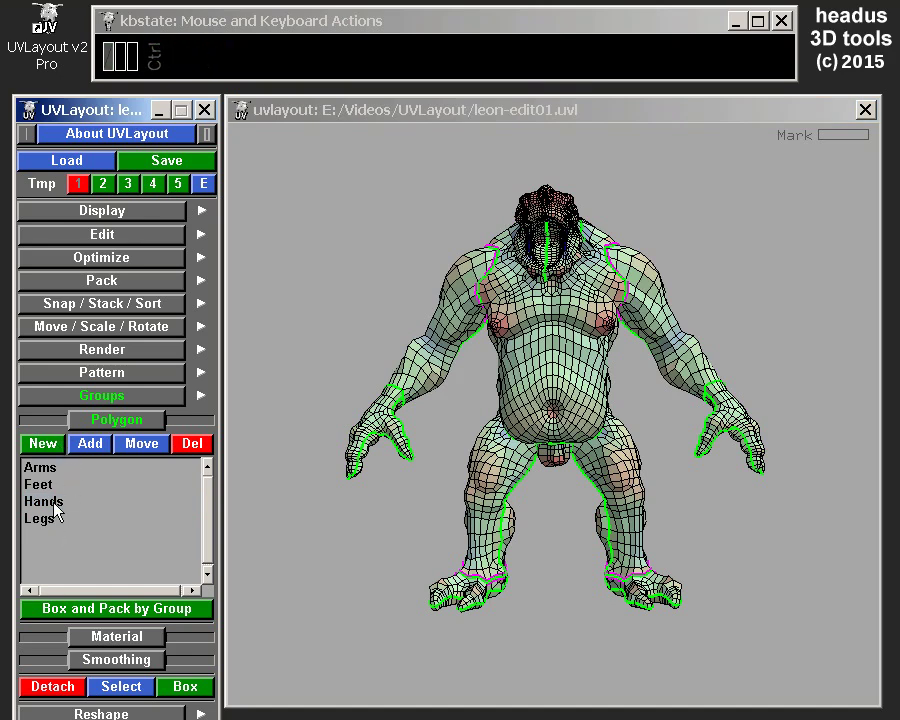
drag(62, 507, 78, 511)
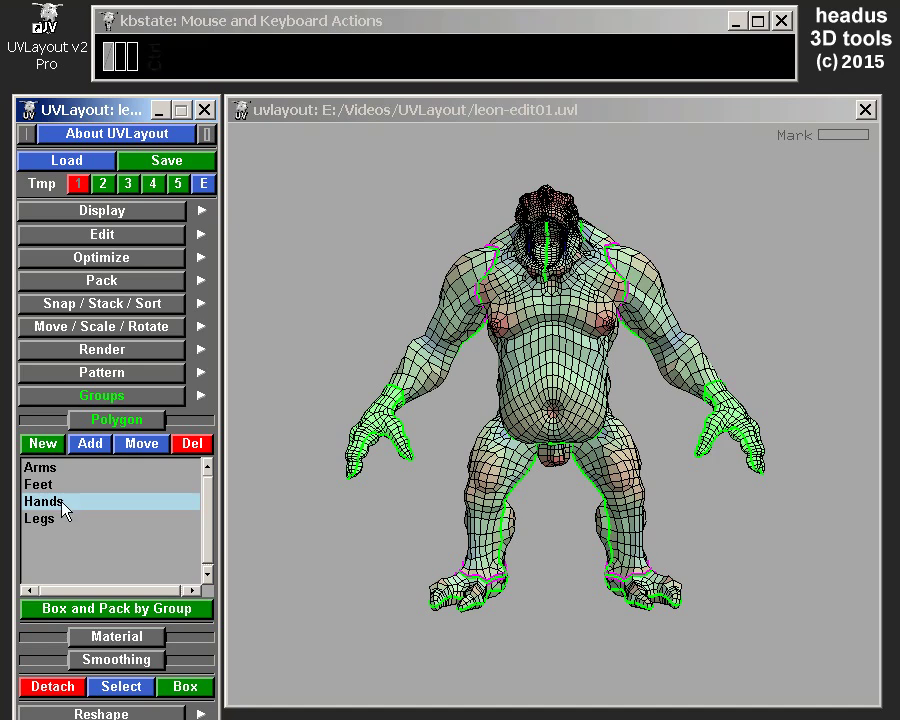
Rename the Hands group to 'Hands2' and start a new polygon group.
drag(54, 446, 153, 447)
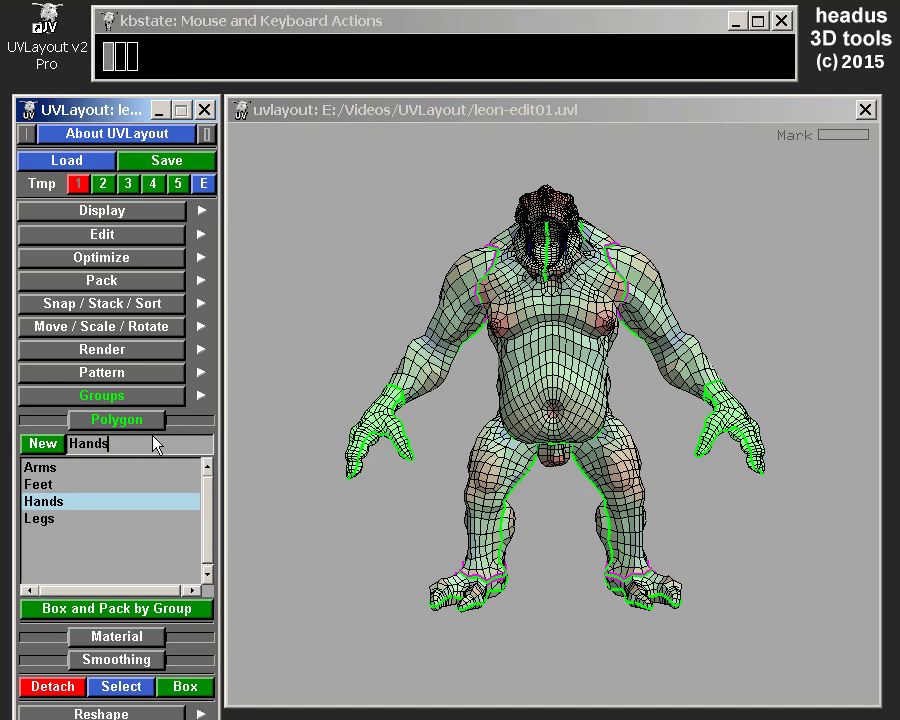
key(2)
key(Return)
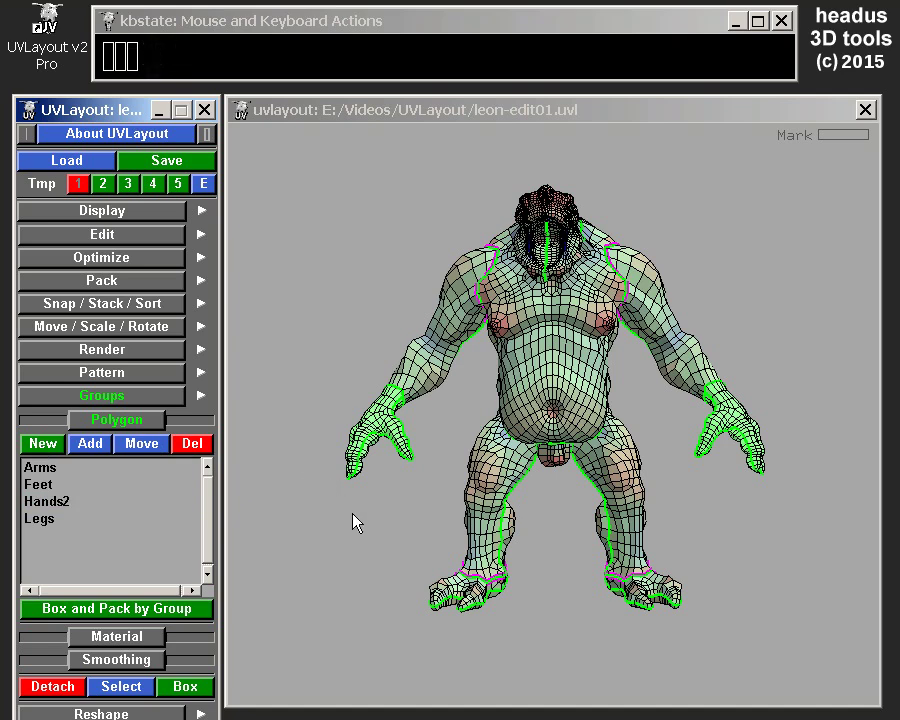
text(gu)
drag(48, 447, 142, 449)
Finish naming the new group 'Left'.
text(eft)
click(147, 455)
key(Return)
click(147, 455)
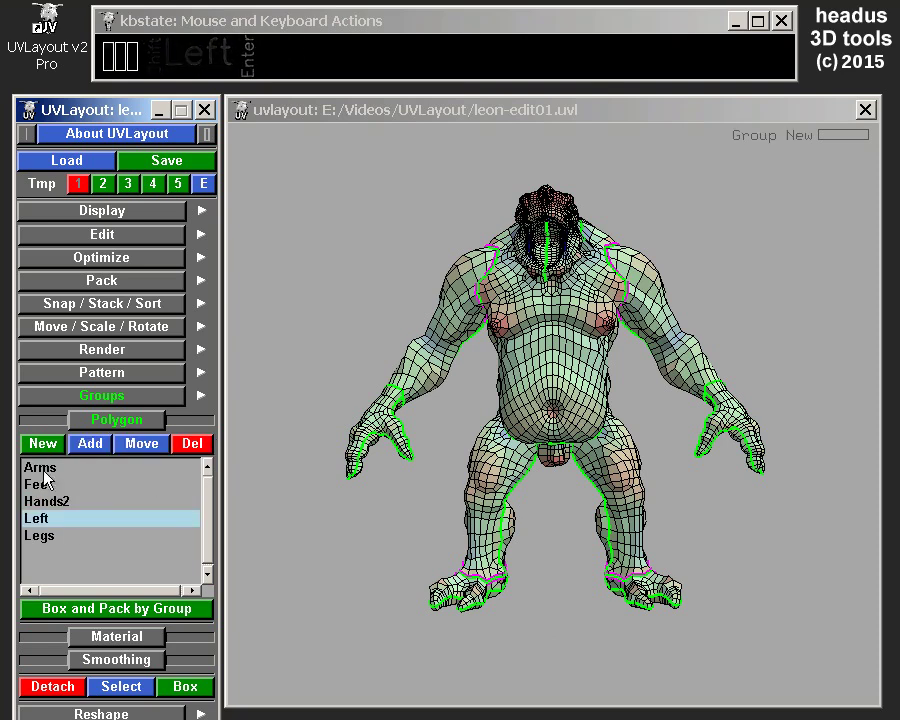
drag(58, 521, 56, 495)
Create another polygon group named 'Right'.
click(56, 468)
drag(53, 451, 127, 432)
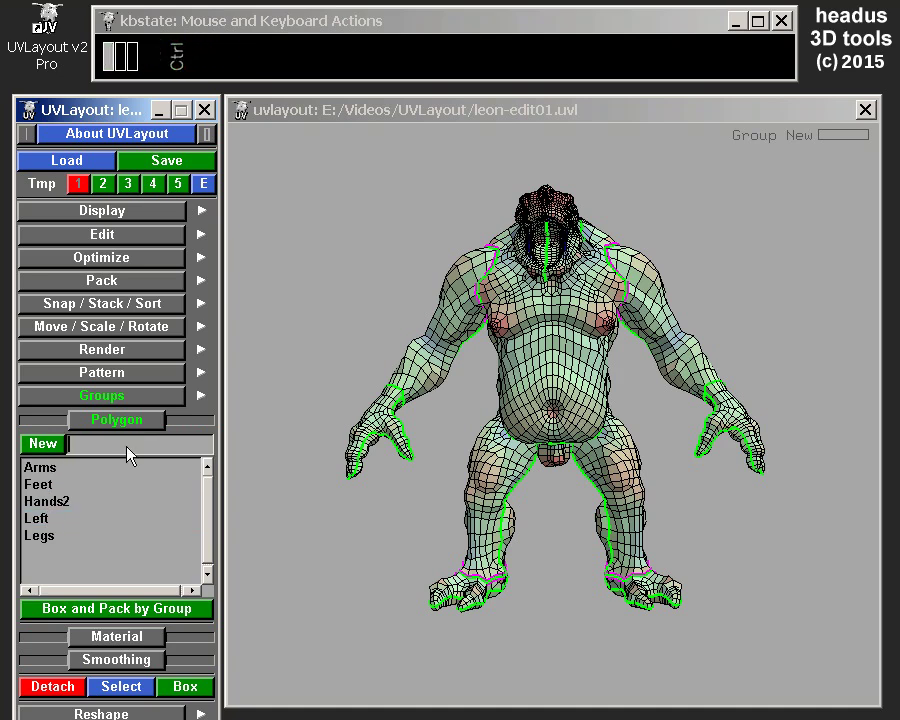
text(r)
click(135, 451)
text(ight)
click(135, 451)
key(Return)
Scroll the group list to pick an entry and bring the model's upper right into view.
drag(62, 522, 64, 553)
drag(64, 555, 59, 530)
drag(55, 521, 115, 534)
click(110, 522)
double_click(109, 520)
drag(590, 326, 766, 206)
drag(774, 208, 821, 170)
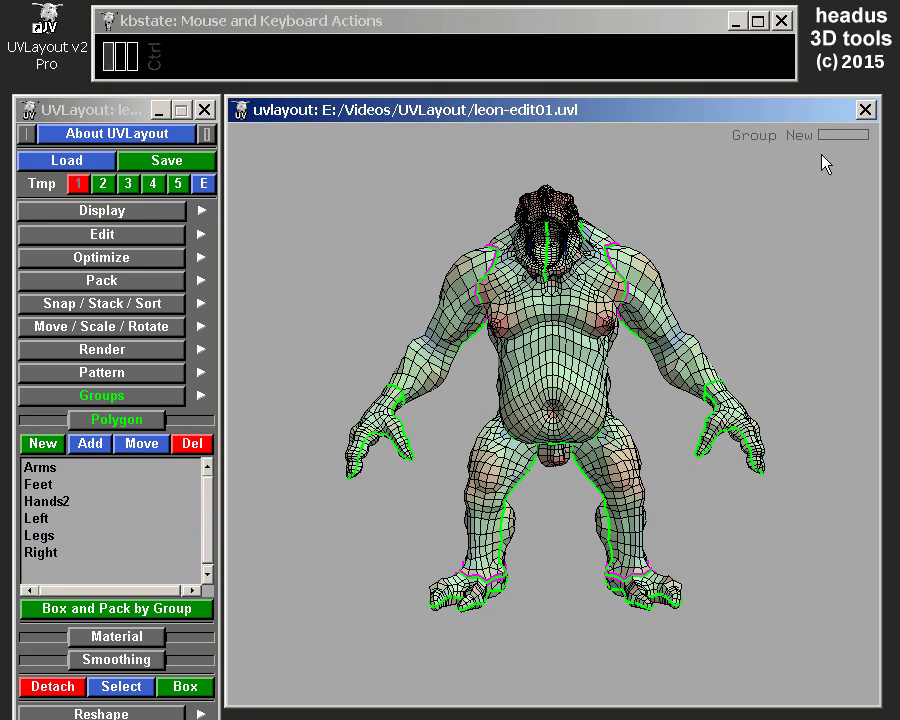
Box-mark (g) the creature's left half and add it to the Left group.
key(g)
drag(830, 158, 566, 647)
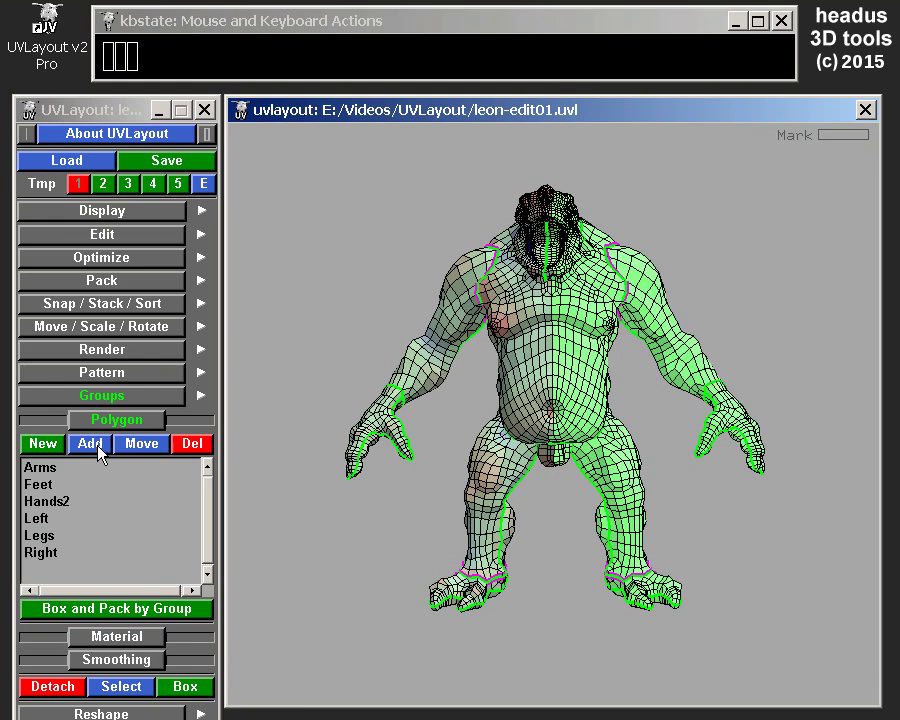
drag(106, 450, 47, 564)
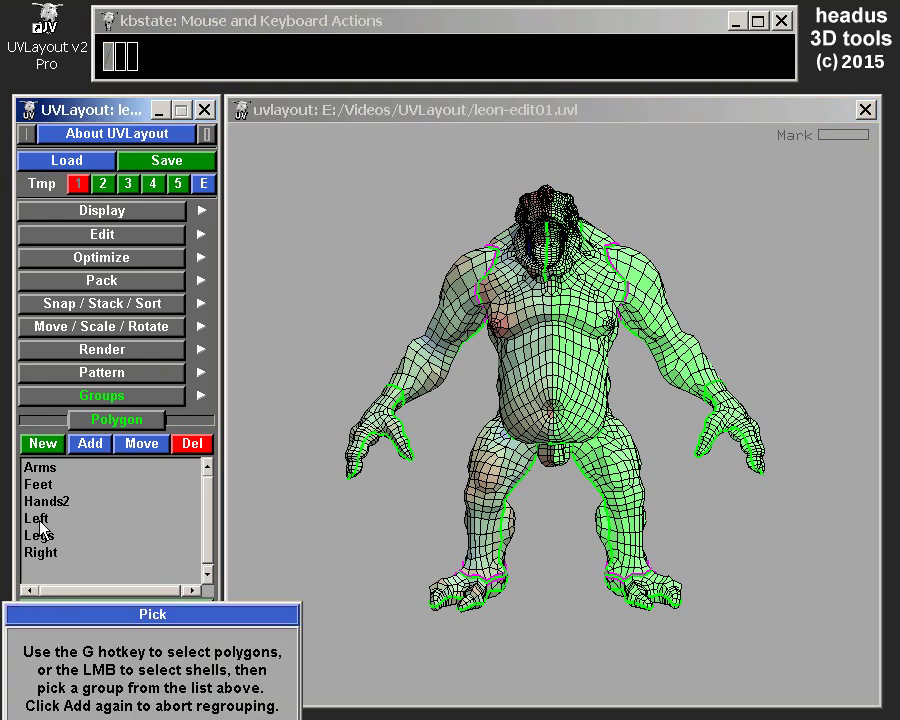
drag(48, 525, 609, 383)
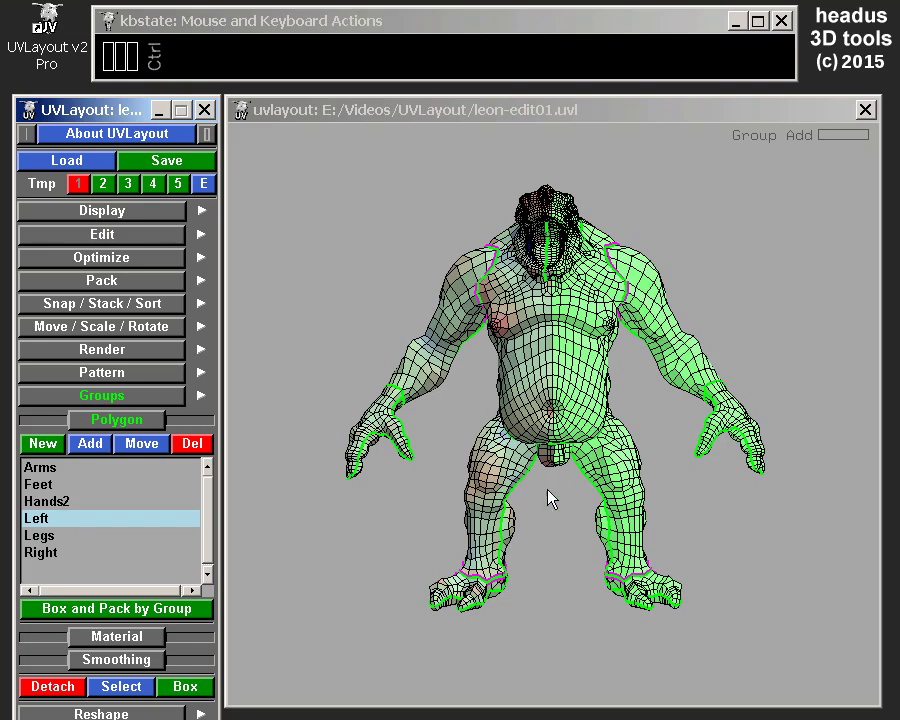
Preview the polygons in Hands2 and then in the Left group.
click(65, 525)
click(57, 509)
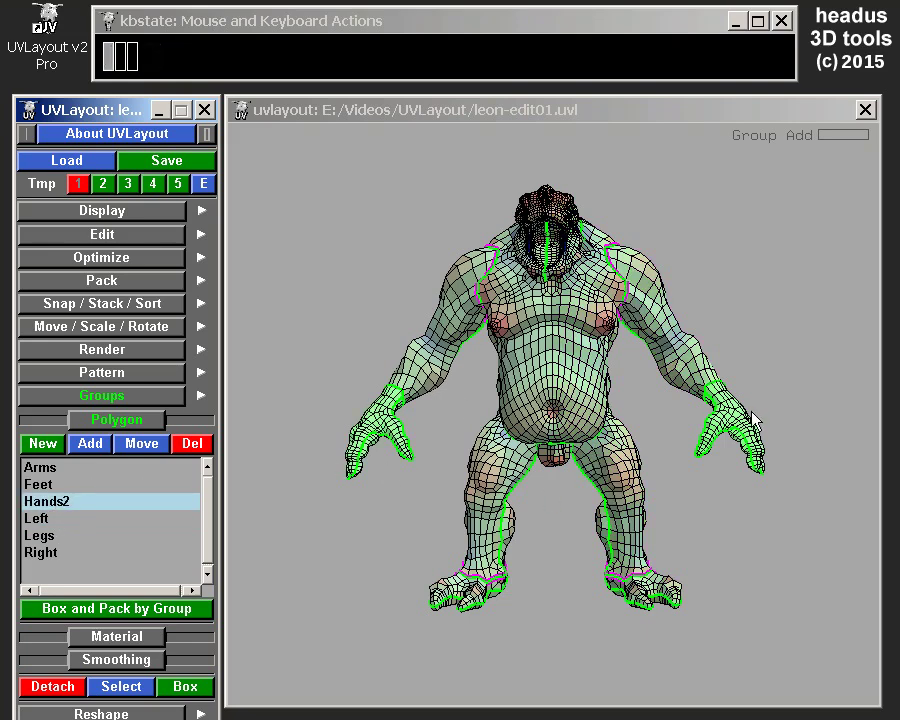
drag(43, 541, 734, 514)
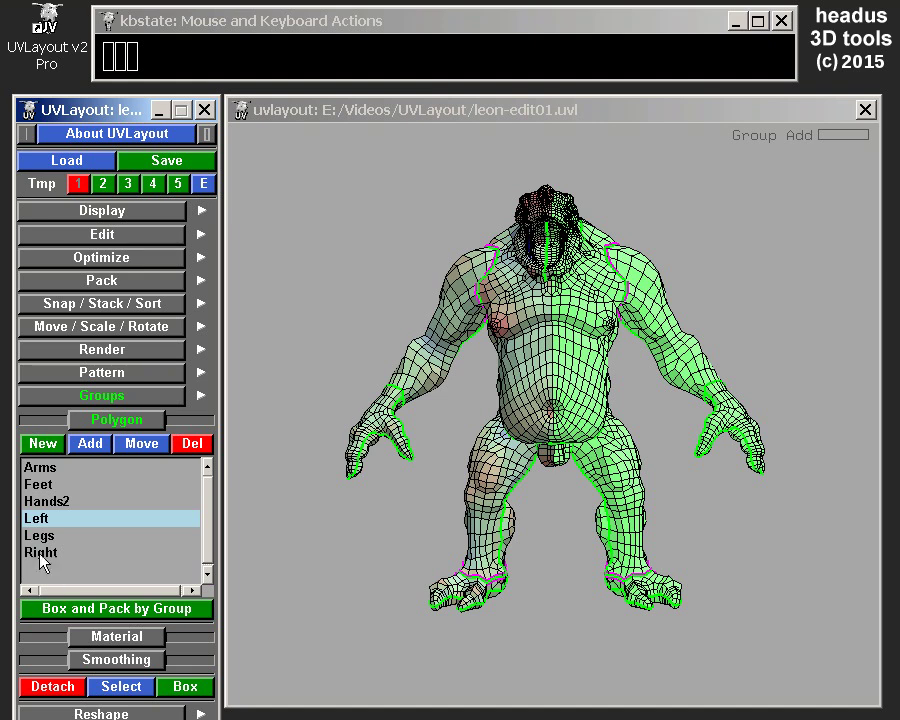
Pick the Left group, delete it and unmark all polygons.
click(48, 525)
drag(48, 525, 169, 471)
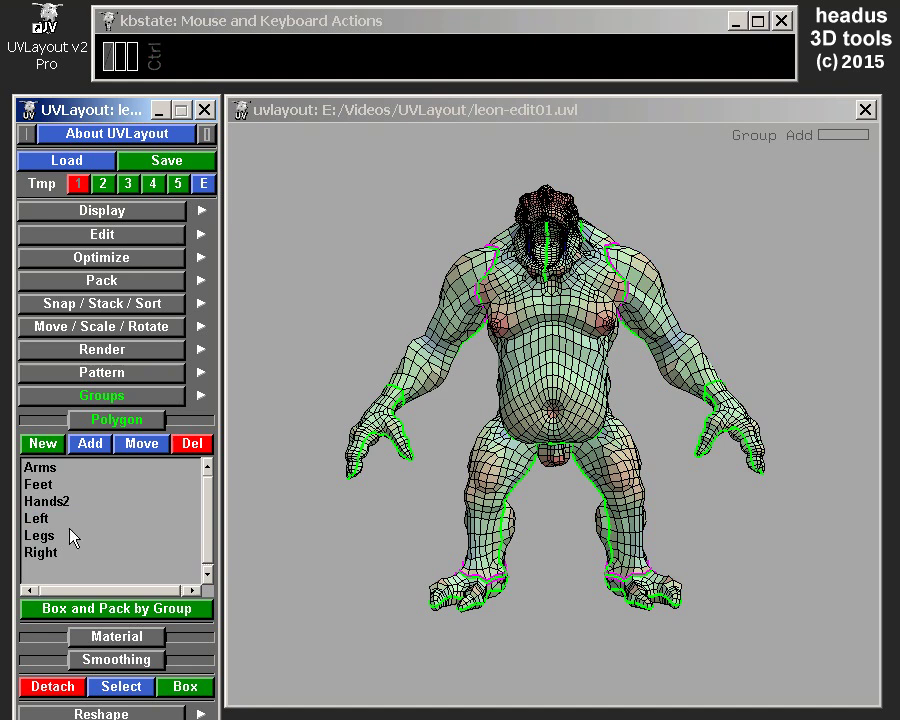
drag(58, 520, 226, 463)
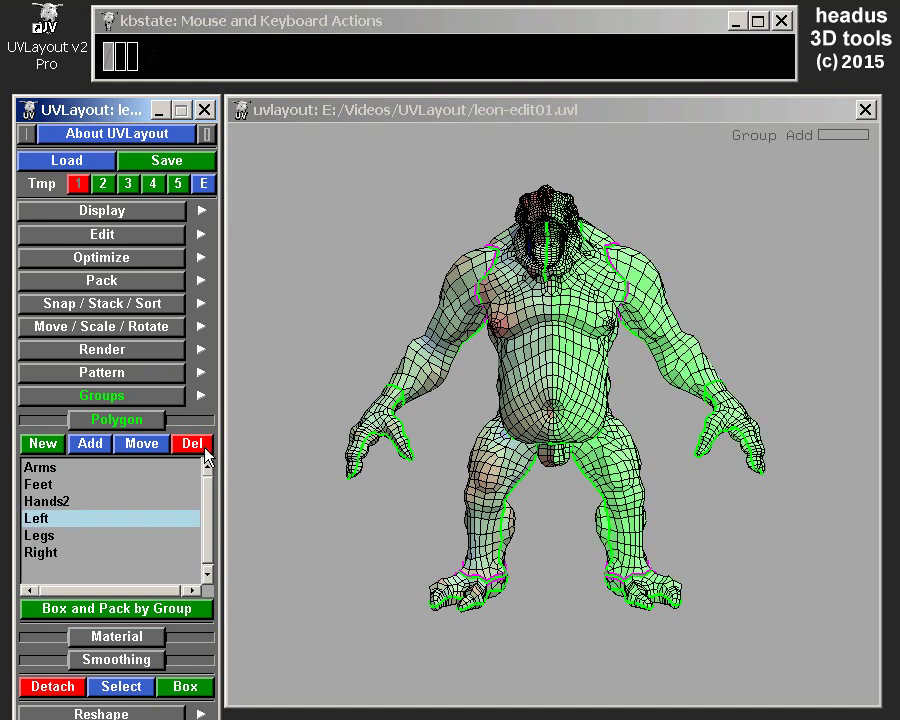
click(204, 448)
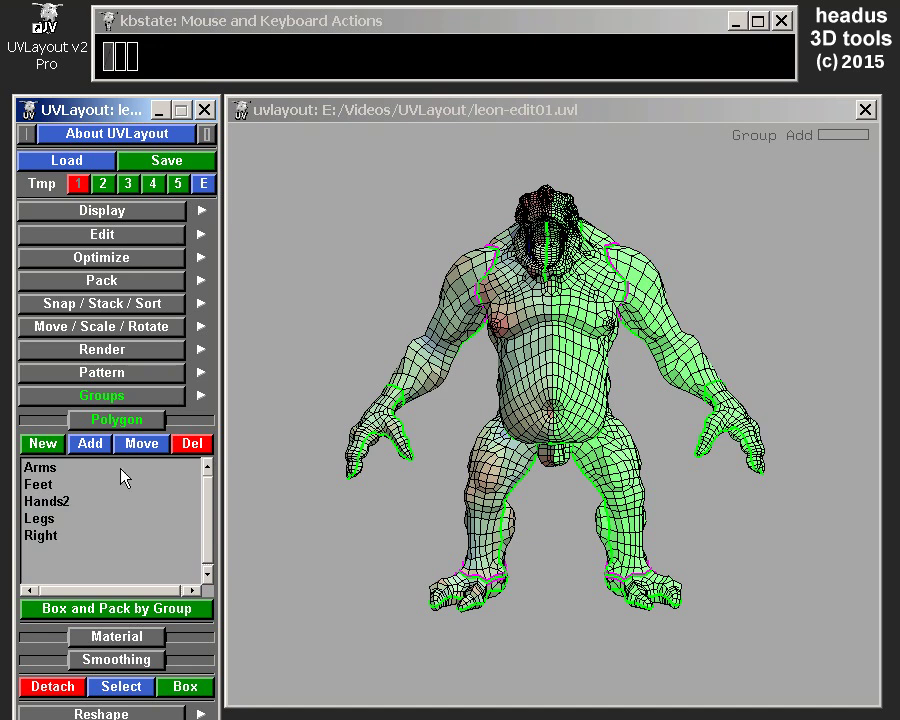
text(gu)
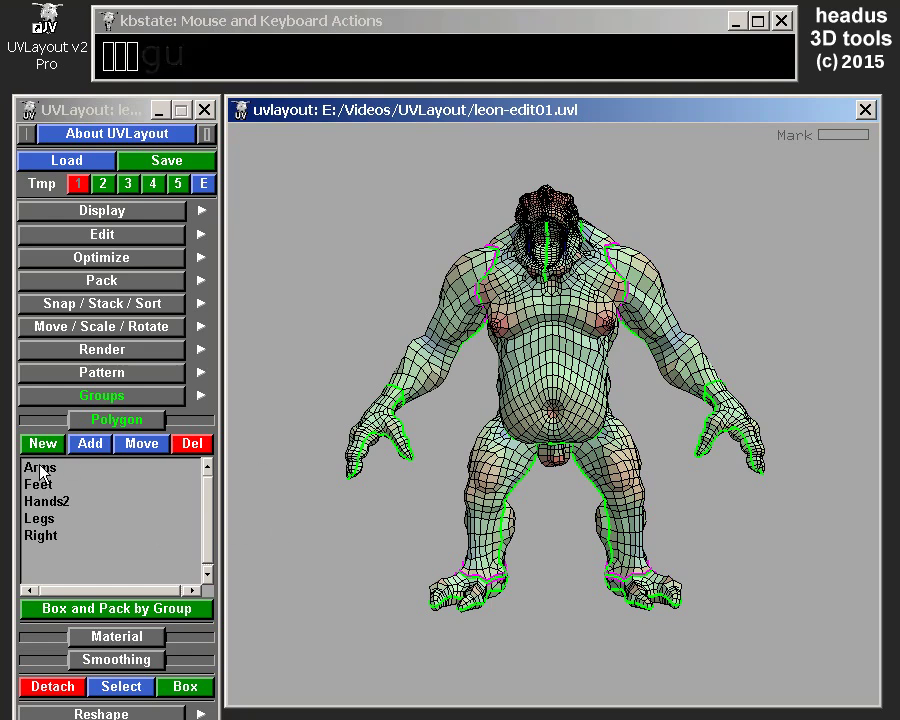
Move the Arms group's polygons into the Legs group, leaving Arms empty.
drag(49, 473, 146, 445)
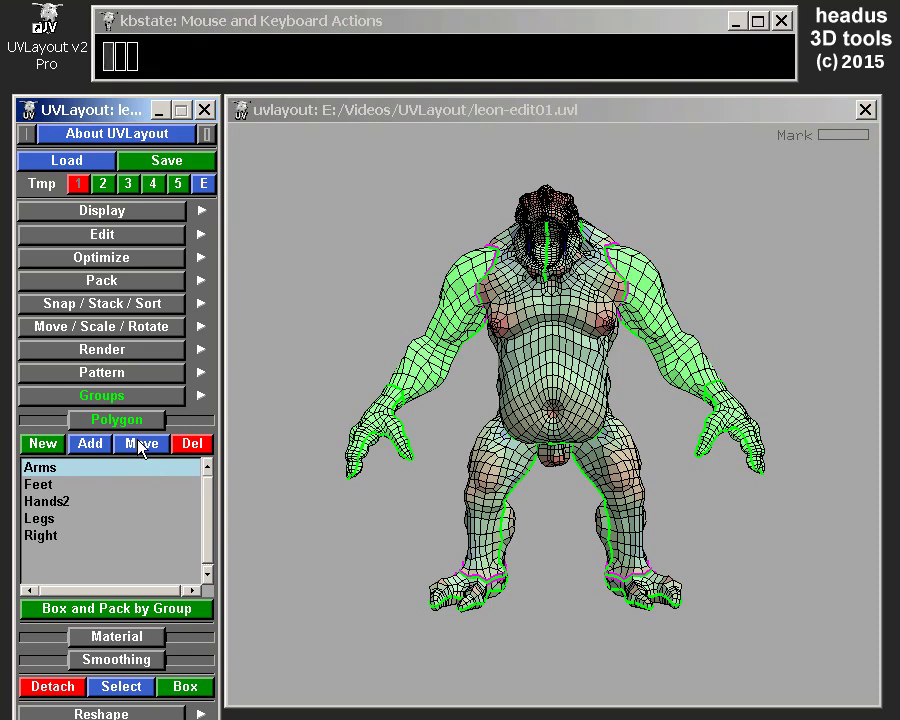
click(144, 446)
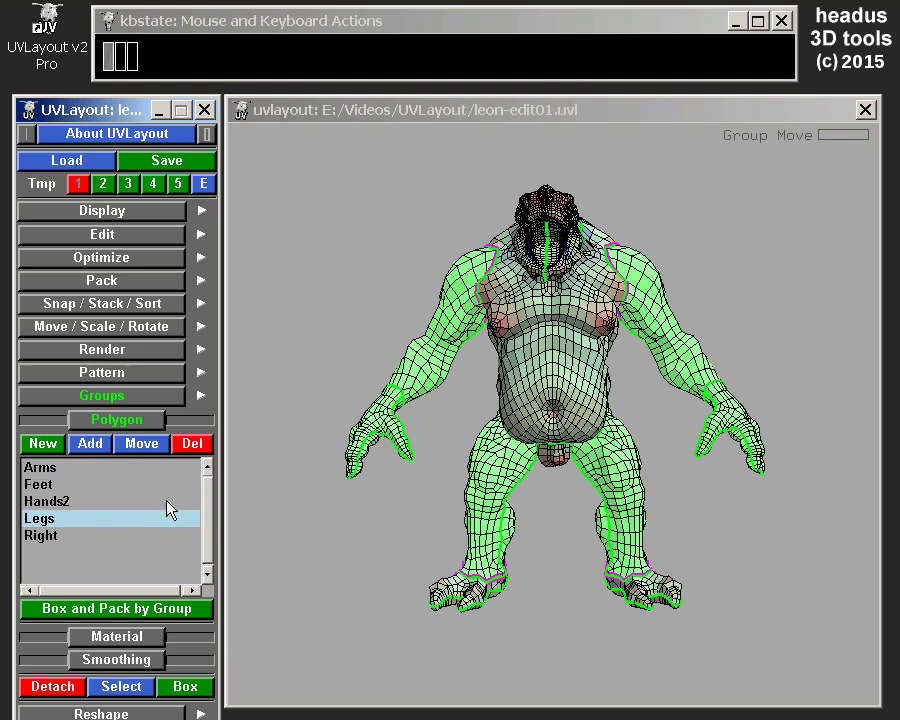
drag(53, 466, 454, 459)
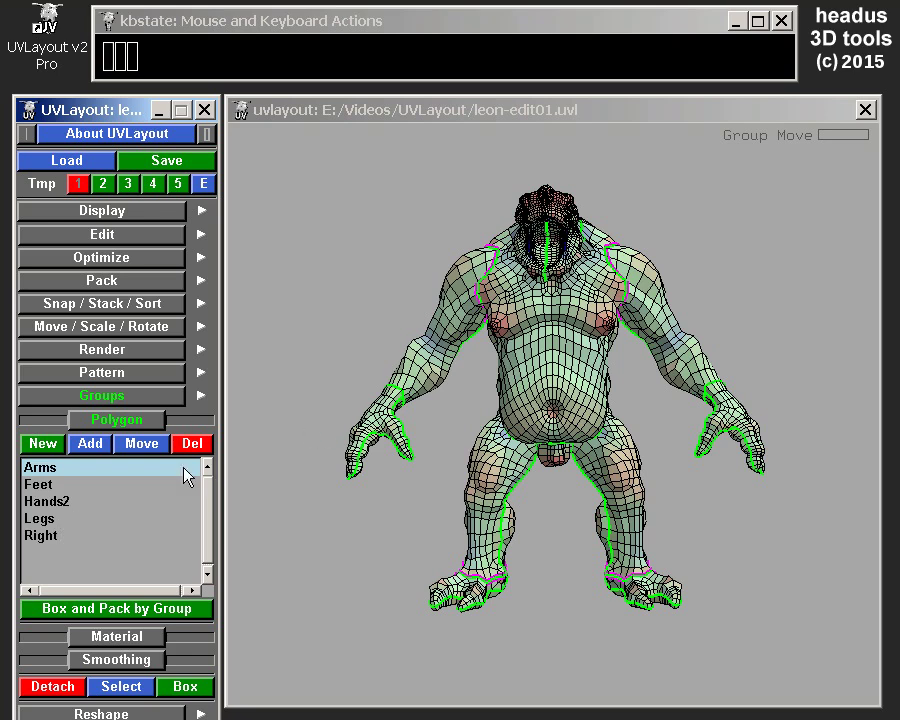
click(98, 470)
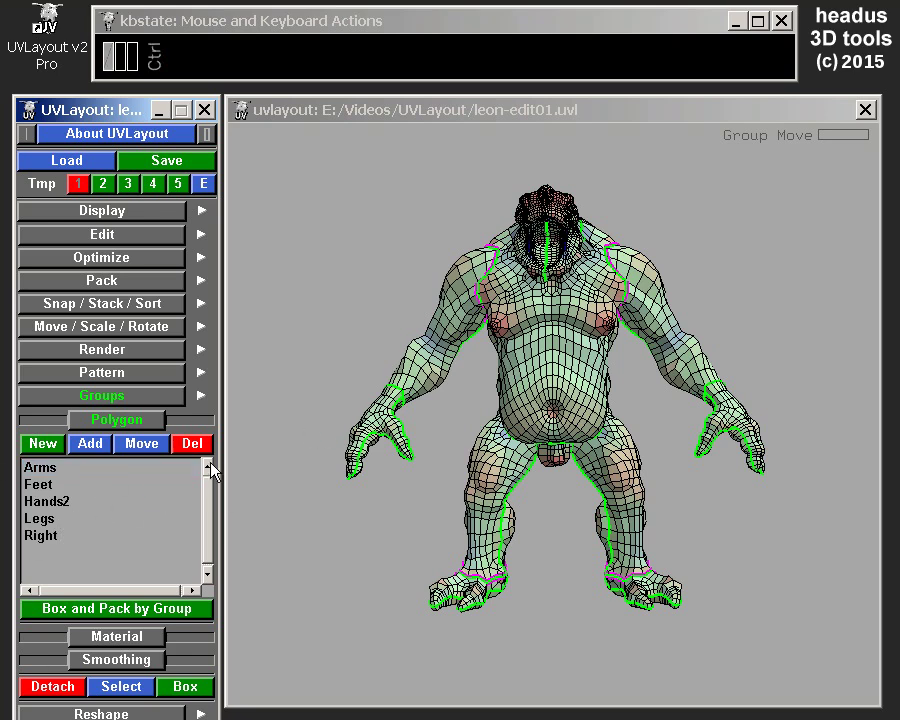
Delete the leftover groups (Arms, Hands2, Right) so only Feet and Legs remain.
drag(201, 453, 108, 560)
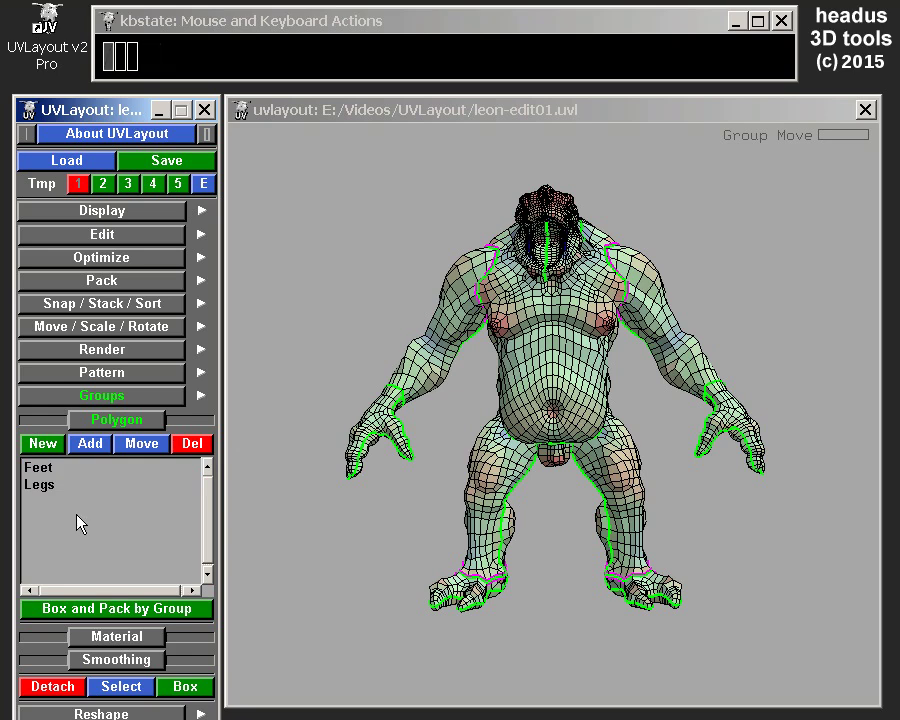
click(51, 473)
drag(51, 491, 591, 430)
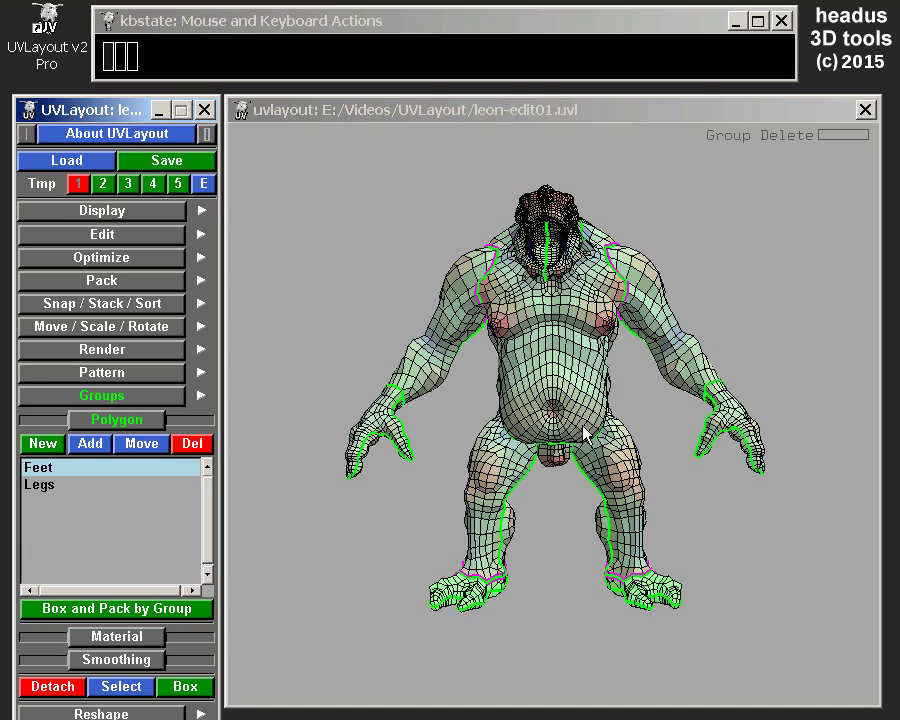
click(61, 477)
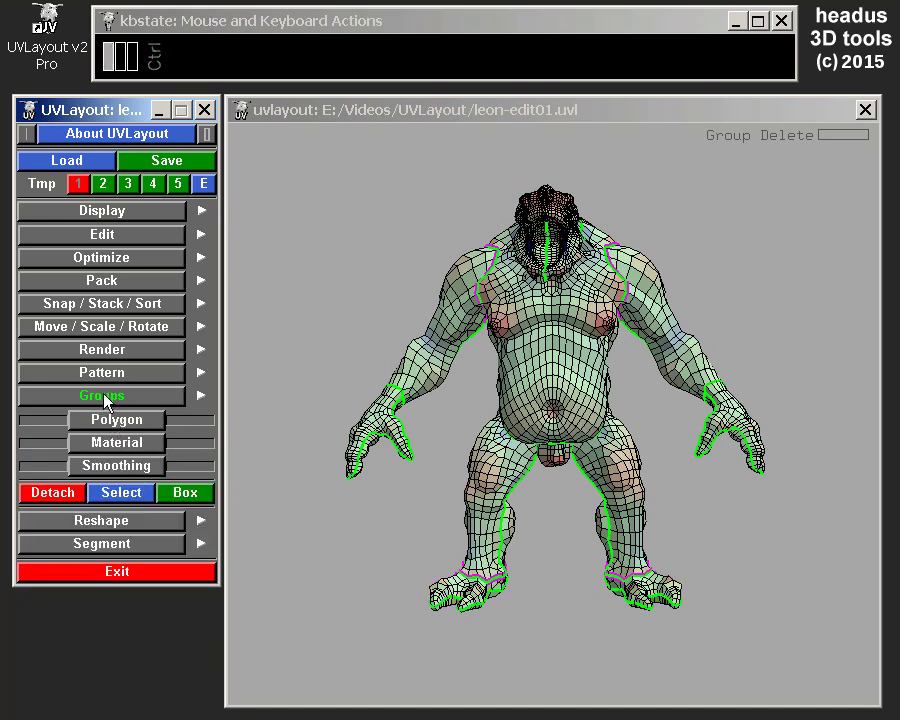
click(108, 447)
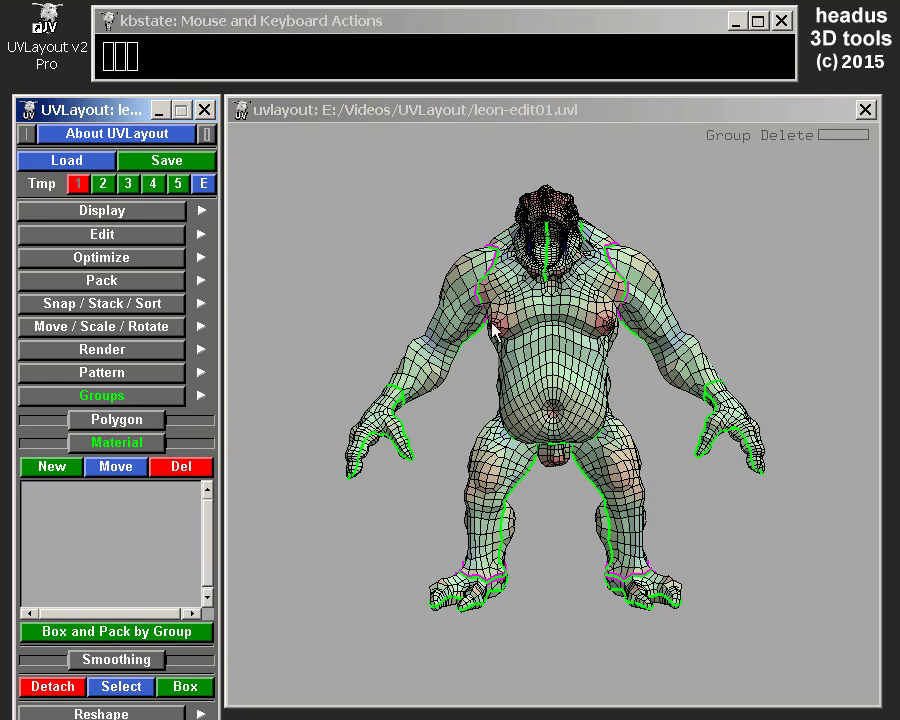
drag(444, 359, 536, 439)
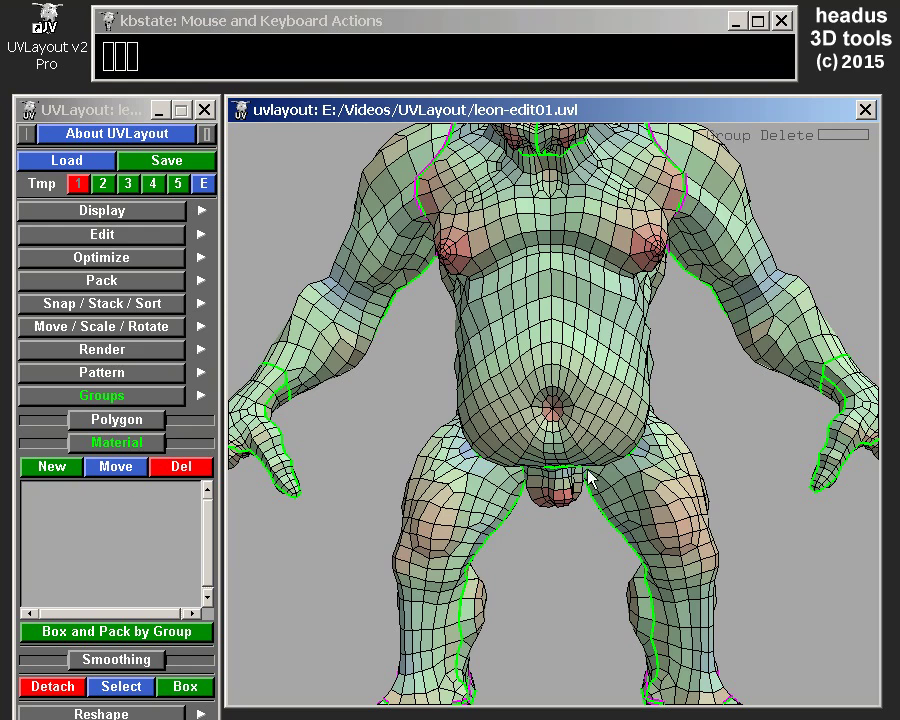
drag(576, 471, 580, 355)
middle_click(577, 357)
drag(567, 374, 551, 375)
click(96, 452)
click(105, 473)
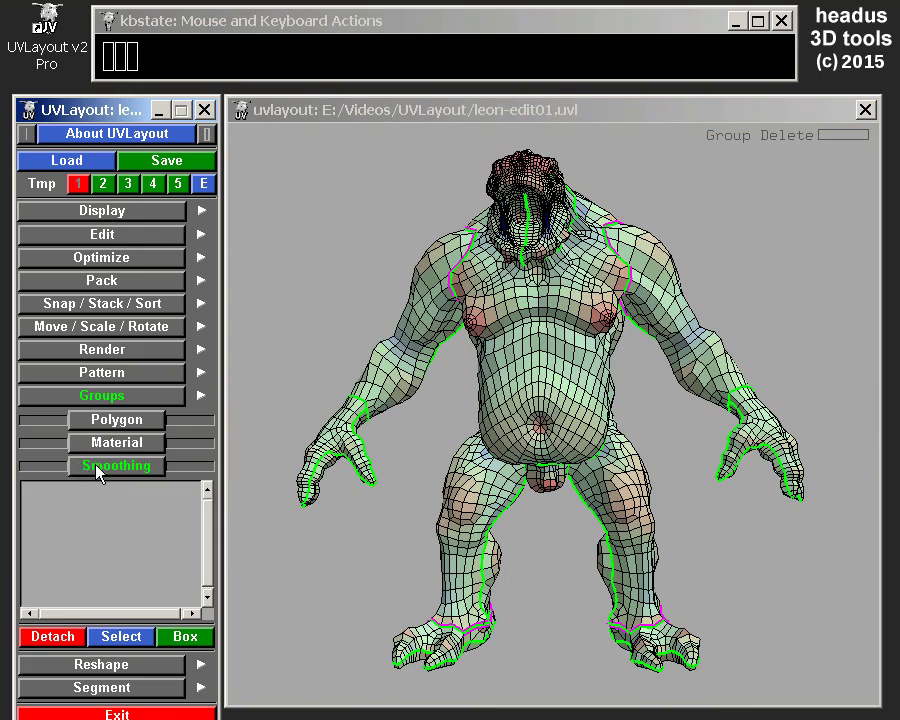
drag(105, 469, 550, 352)
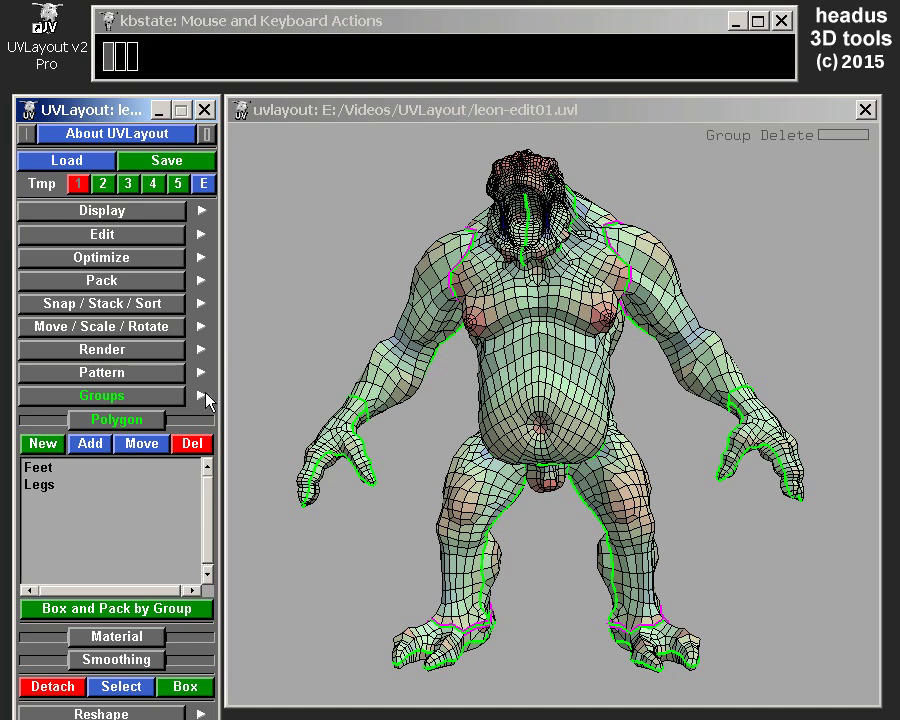